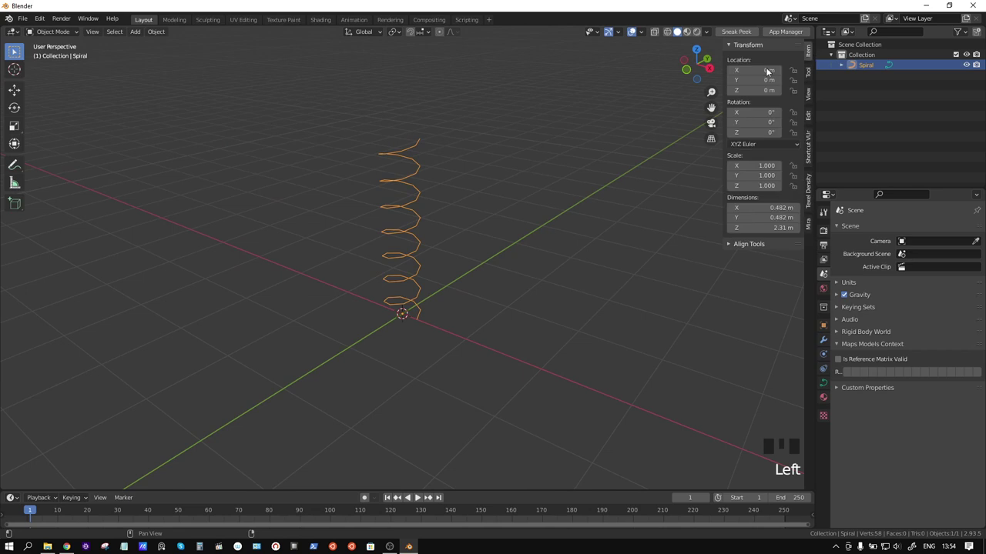
Step: Deselect the Spiral, hide the sidebar and bring up the Shift+A add menu to add a Circle mesh
left_click_drag(498, 219, 527, 221)
left_click(526, 221)
key("n")
left_click_drag(515, 225, 461, 301)
key("shift+a")
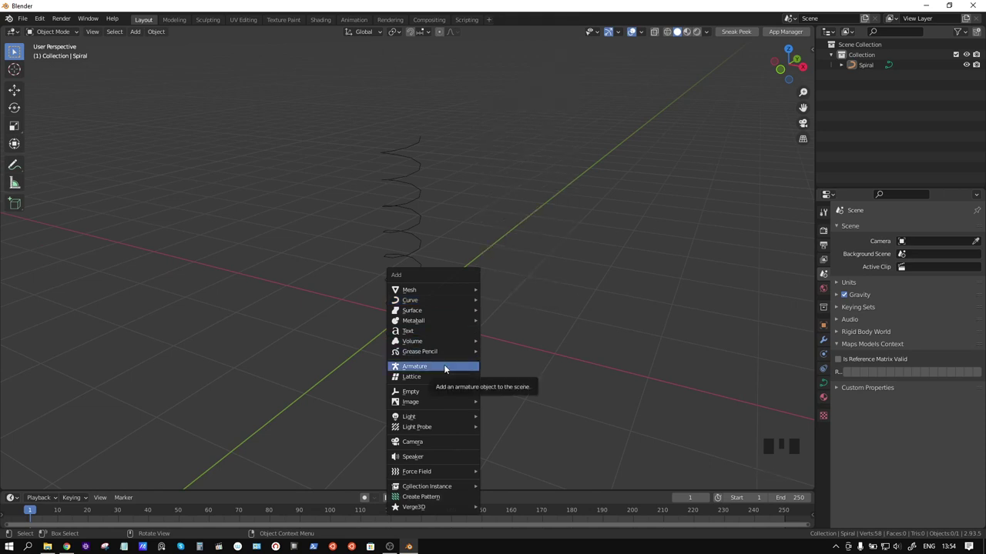
scroll("up", 3)
key("shift+a")
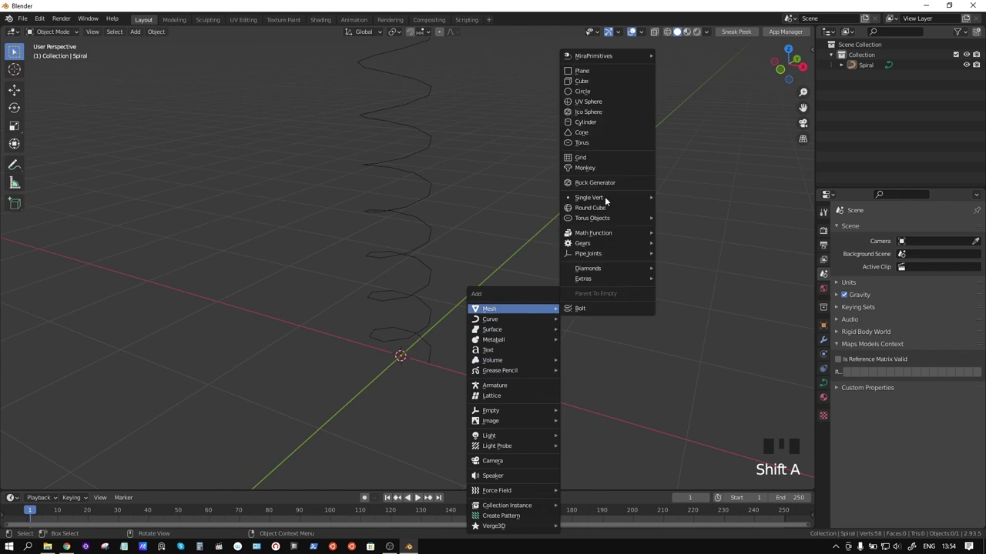
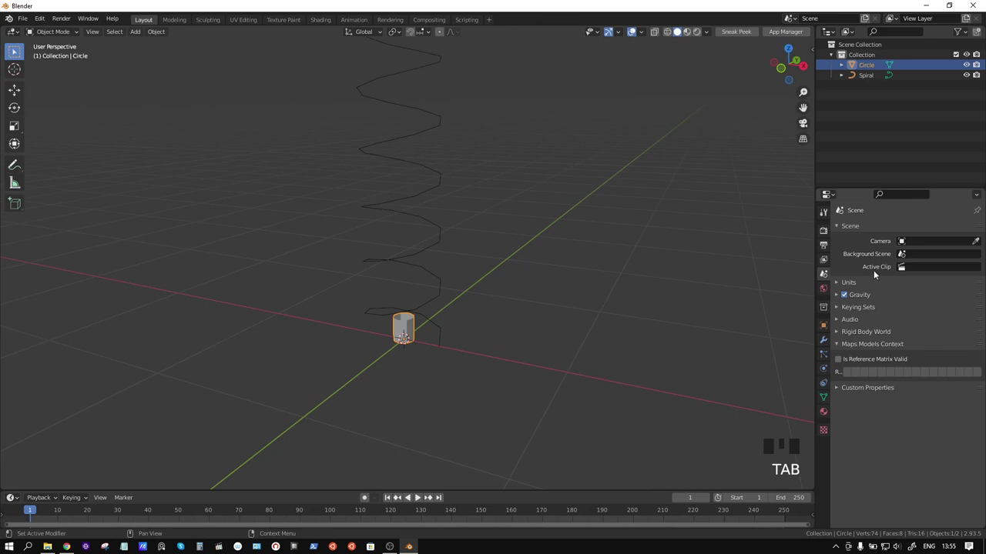
Step: Give Circle an Array modifier fitted to the Spiral curve with merge, plus a Curve modifier along Spiral
left_click(822, 342)
left_click(878, 228)
left_click_drag(801, 259, 966, 299)
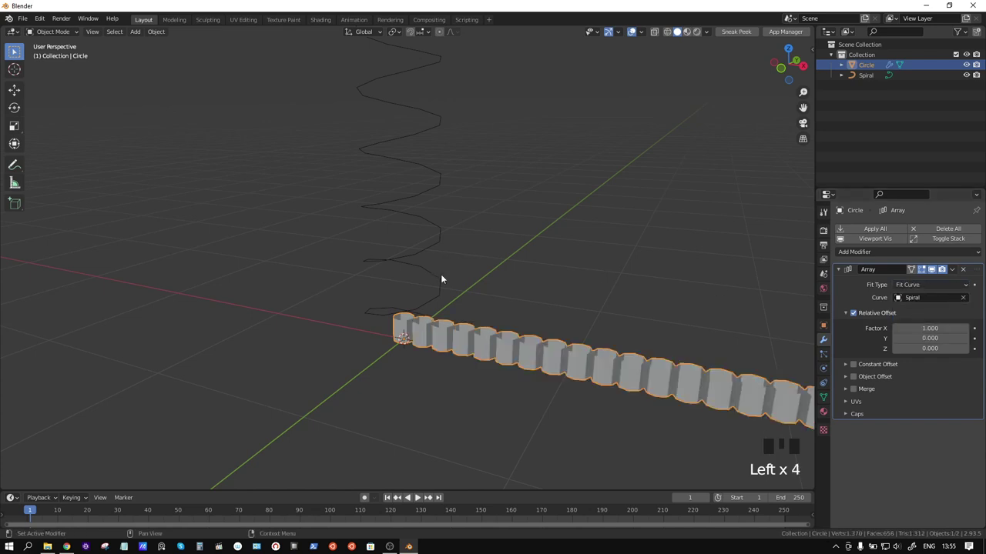
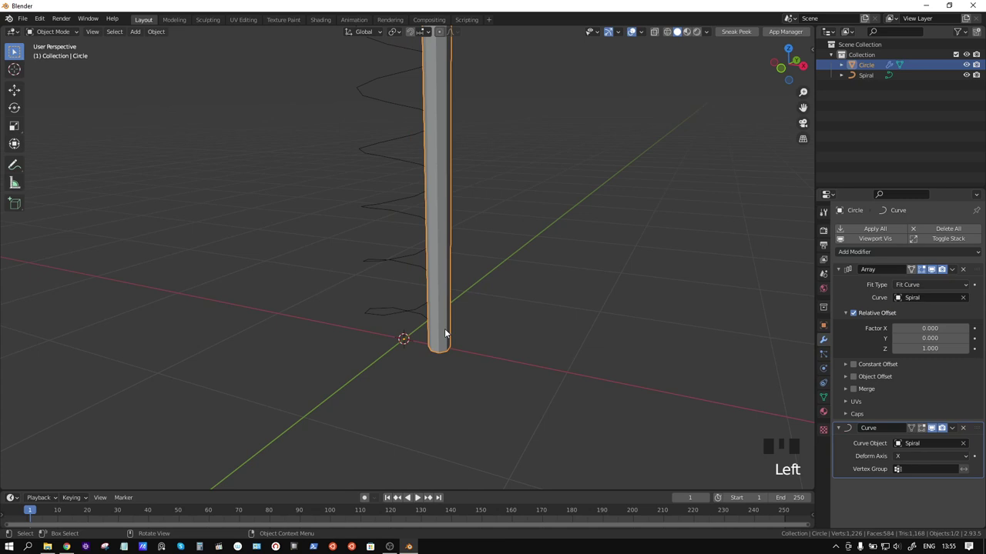
left_click_drag(909, 457, 856, 384)
left_click(860, 394)
Step: Inspect the coiled tube, hide Circle in the Outliner and switch to front view
left_click_drag(853, 392, 505, 252)
scroll("down", 3)
left_click_drag(510, 233, 473, 265)
scroll("up", 3)
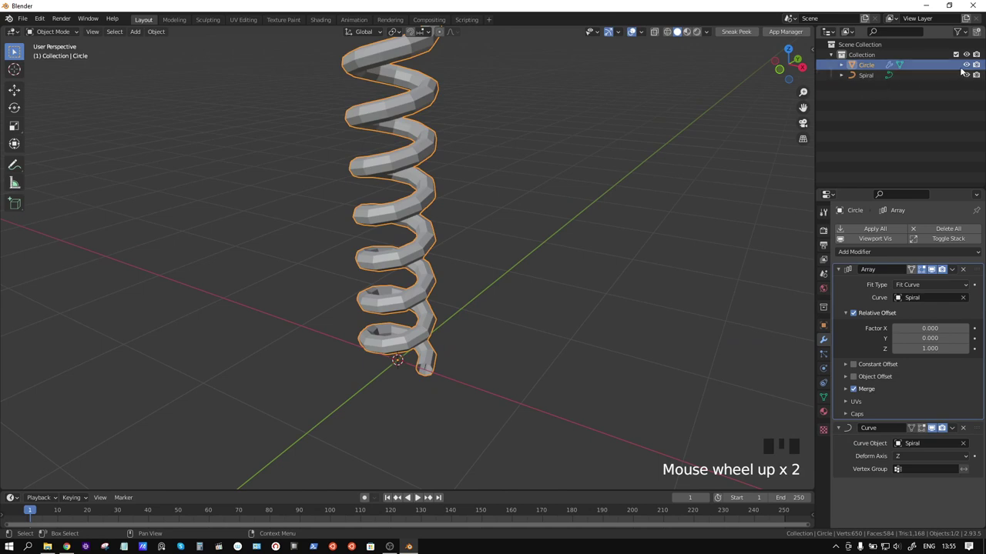
left_click(972, 67)
left_click_drag(458, 311, 494, 301)
left_click(495, 301)
key("KP_1")
left_click(534, 323)
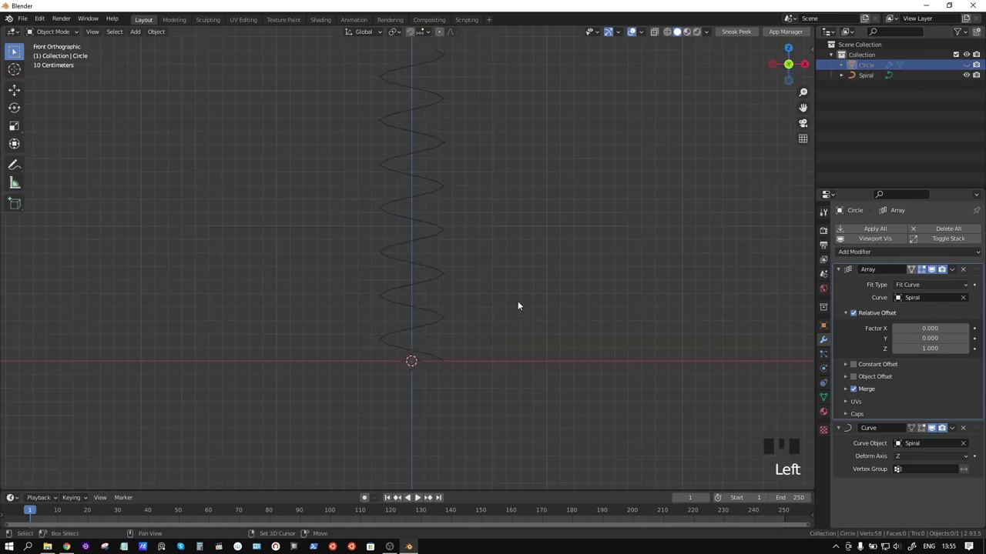
Step: Add an armature, lower it 1 m along Z below the spiral and extrude bones upward through it
key("shift+a")
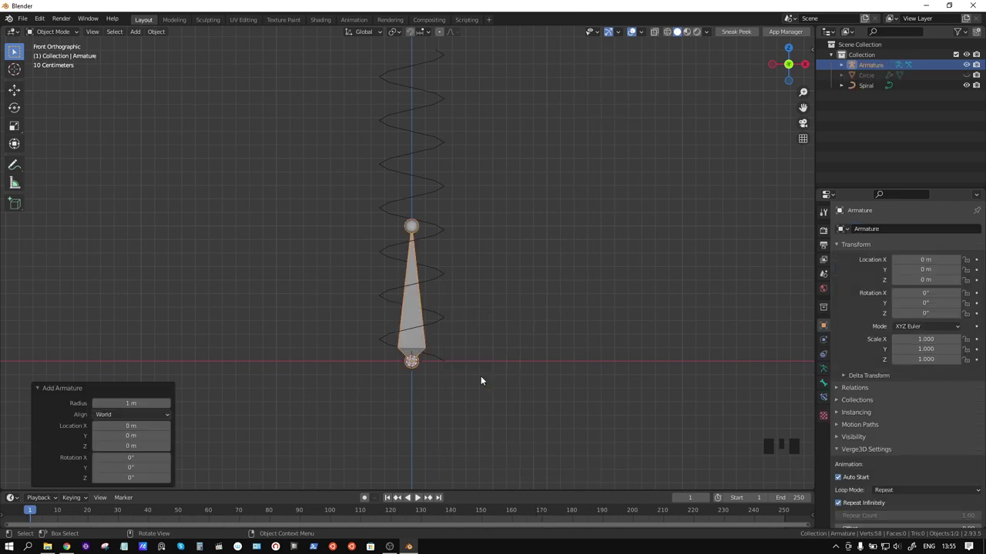
scroll("down", 3)
key("g")
left_click_drag(428, 34, 442, 392)
key("g")
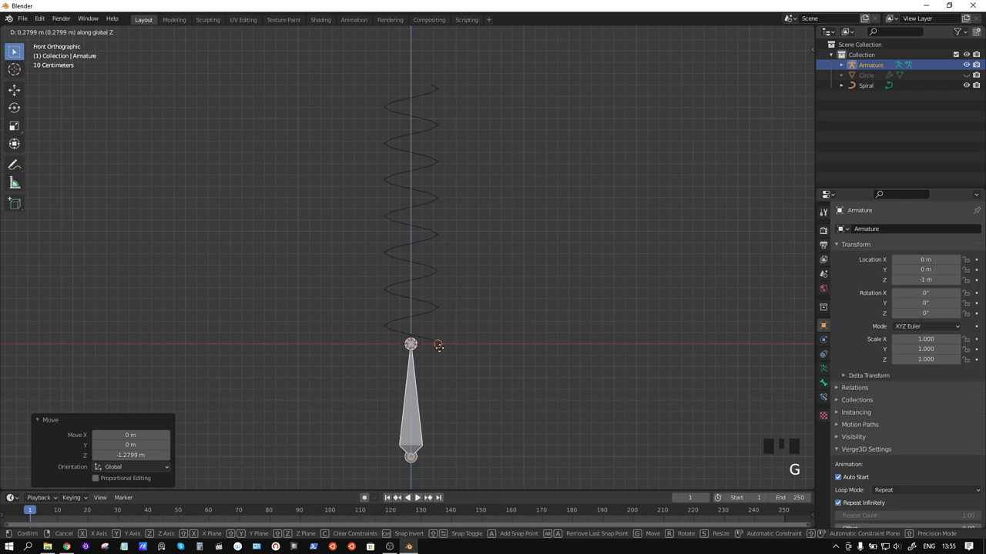
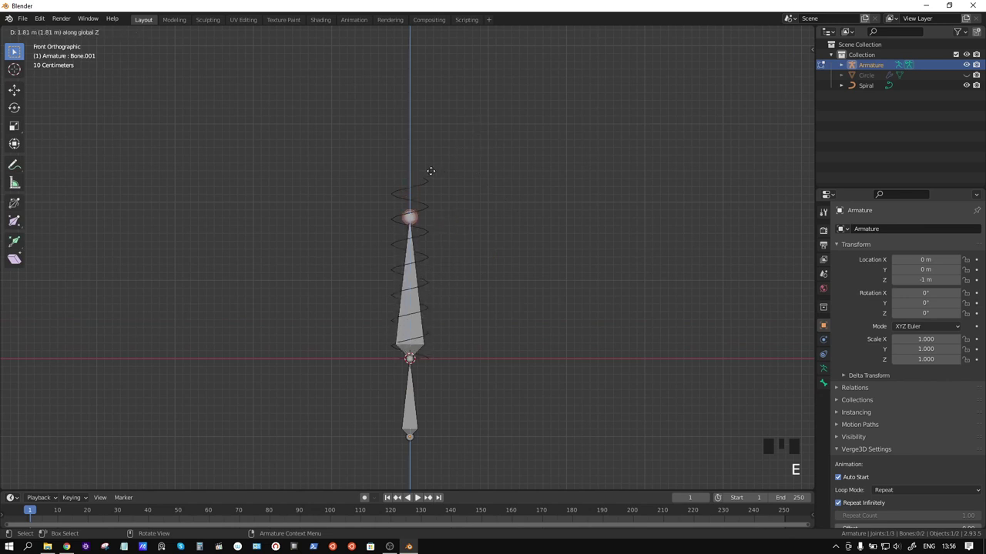
key("e")
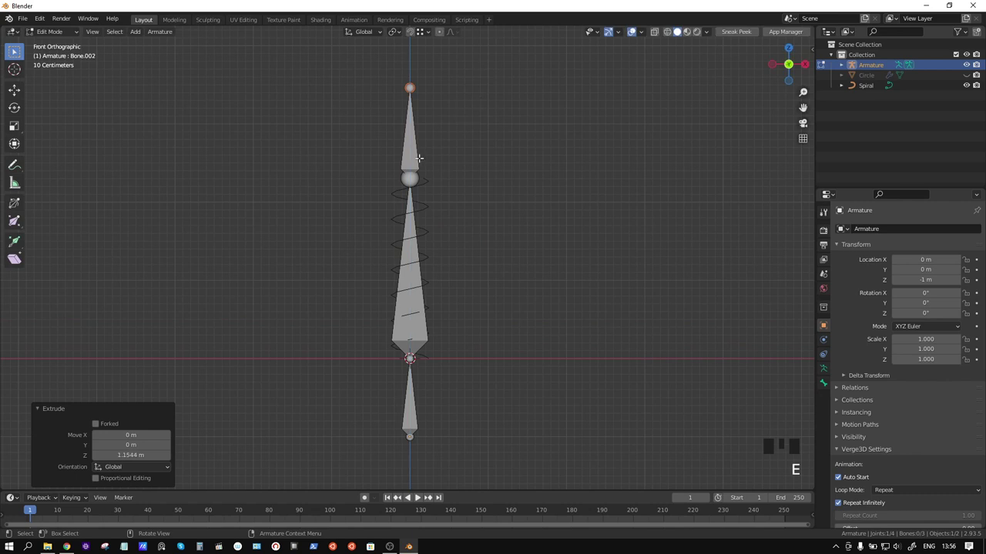
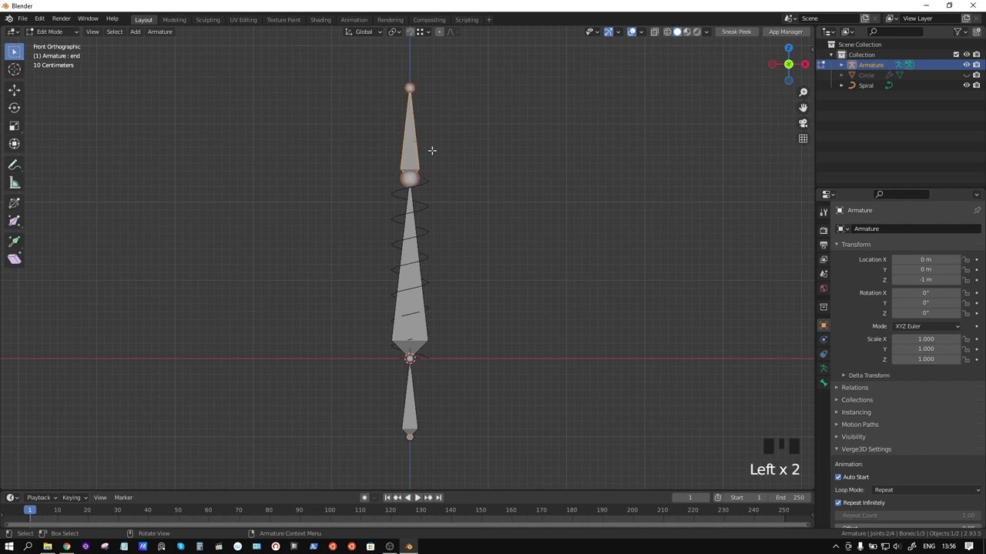
Step: Clear the end bone's parent with Disconnect Bone, then switch the armature to Pose Mode
key("alt+p")
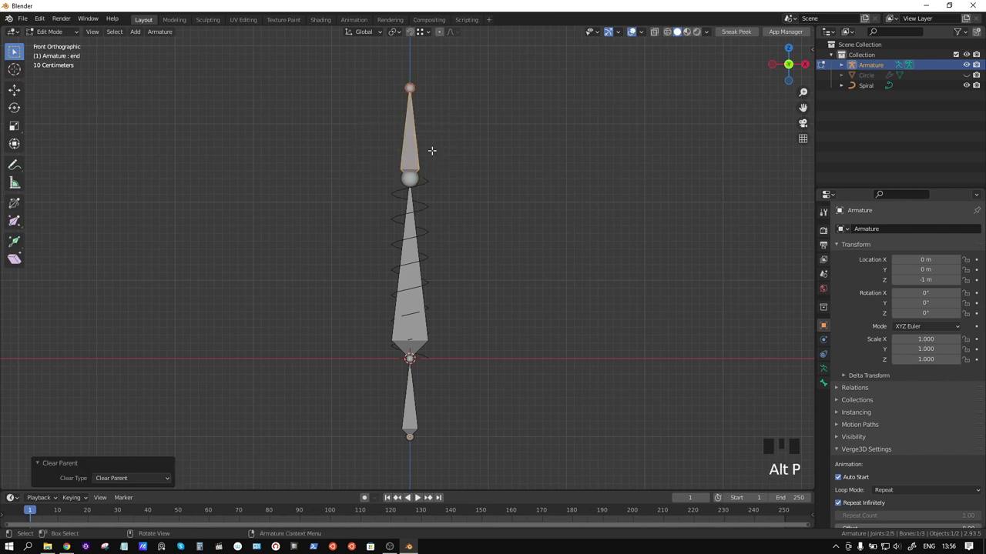
key("alt+p")
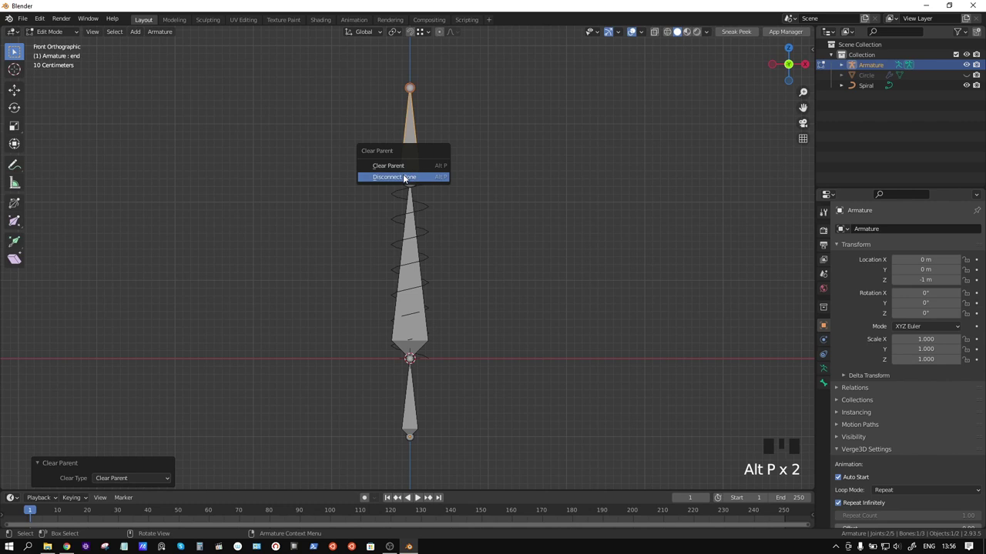
key("g")
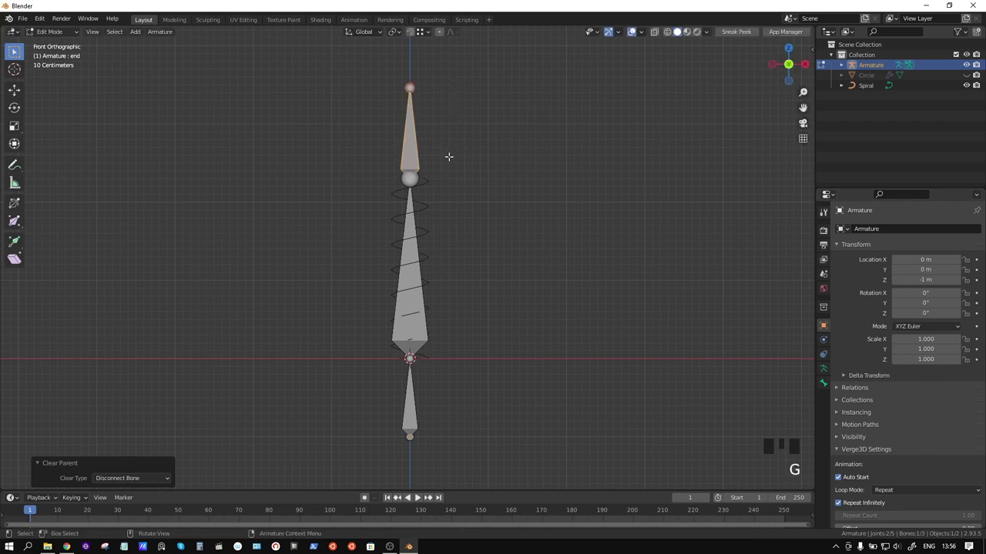
key("ctrl+Tab")
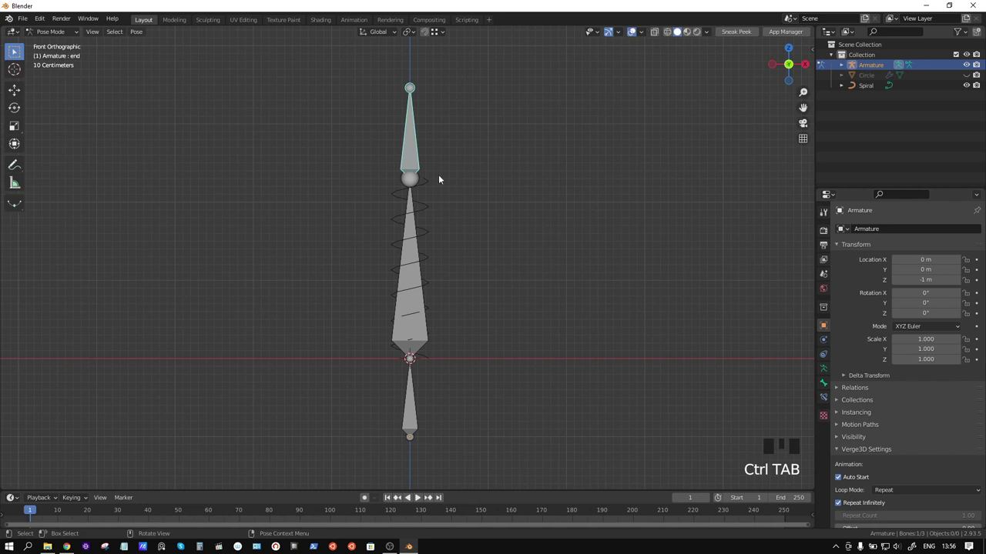
Step: Add a Stretch To constraint from the middle bone to end, and set the armature display to B-Bone
left_click(417, 280)
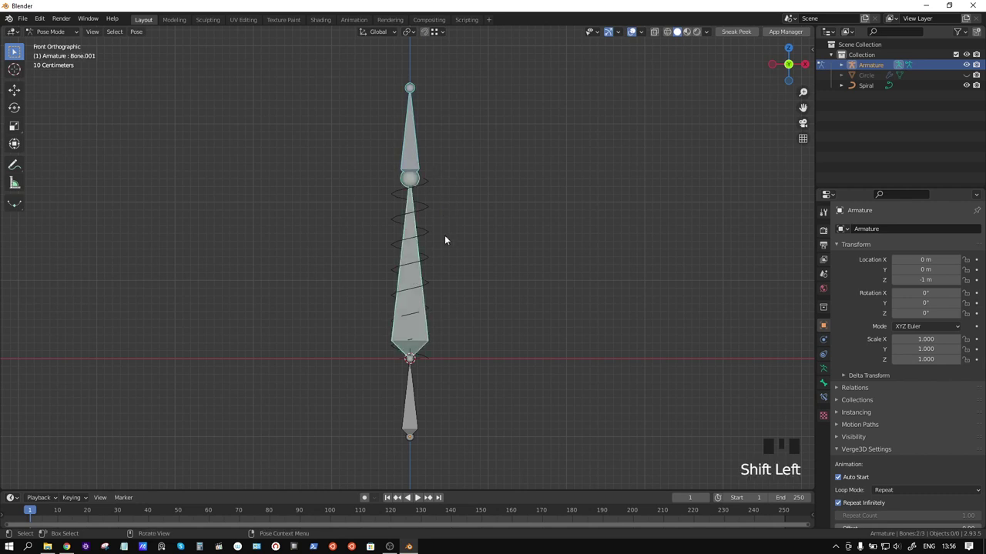
key("ctrl+shift+c")
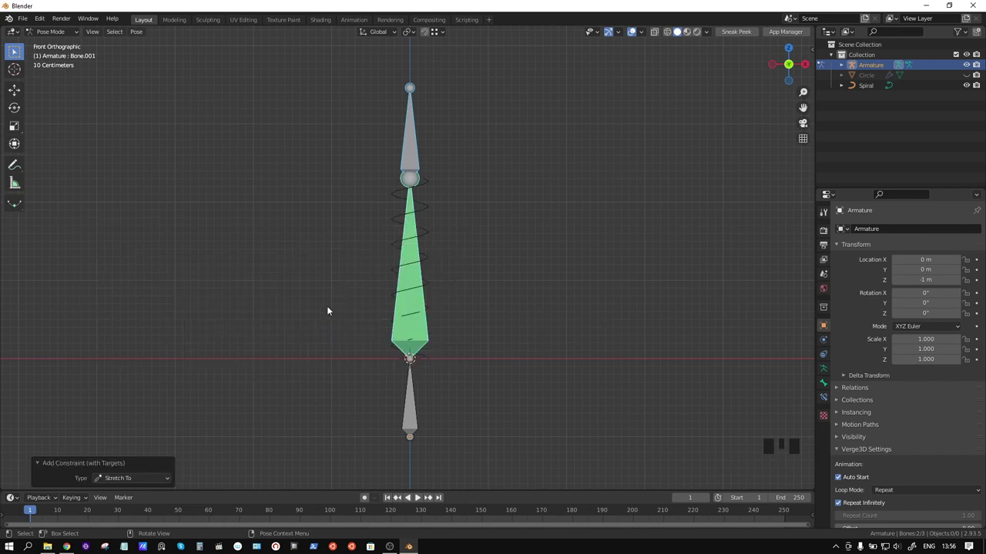
left_click(415, 295)
key("ctrl+Tab")
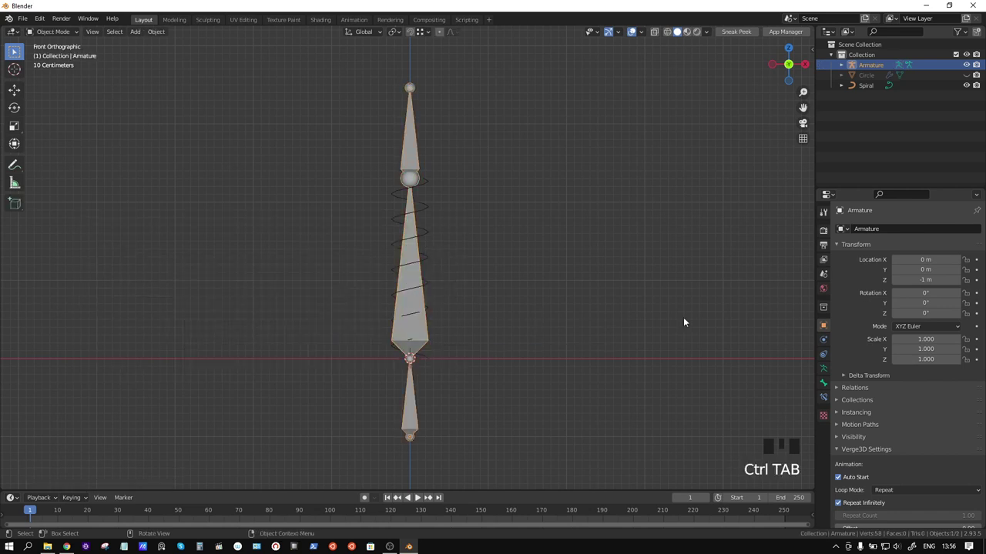
left_click(823, 372)
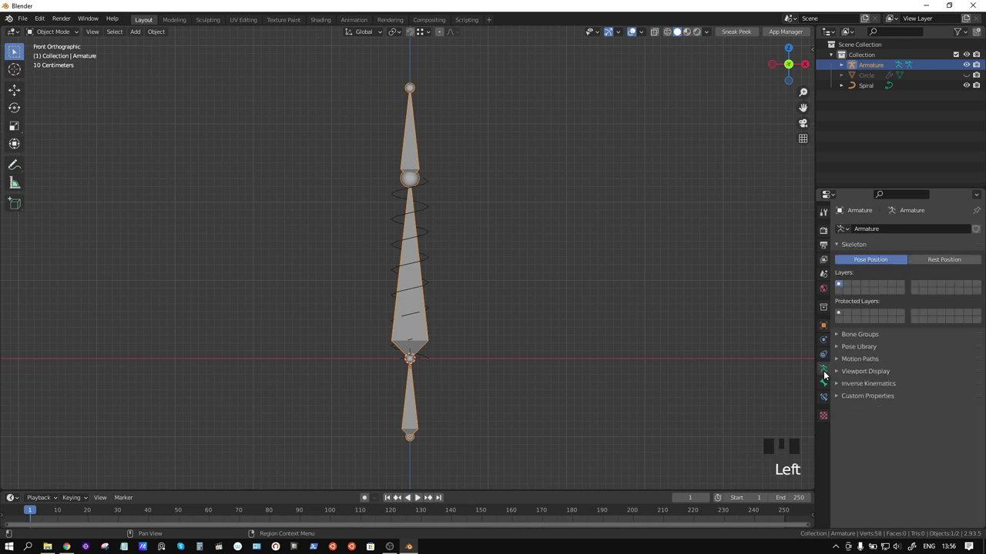
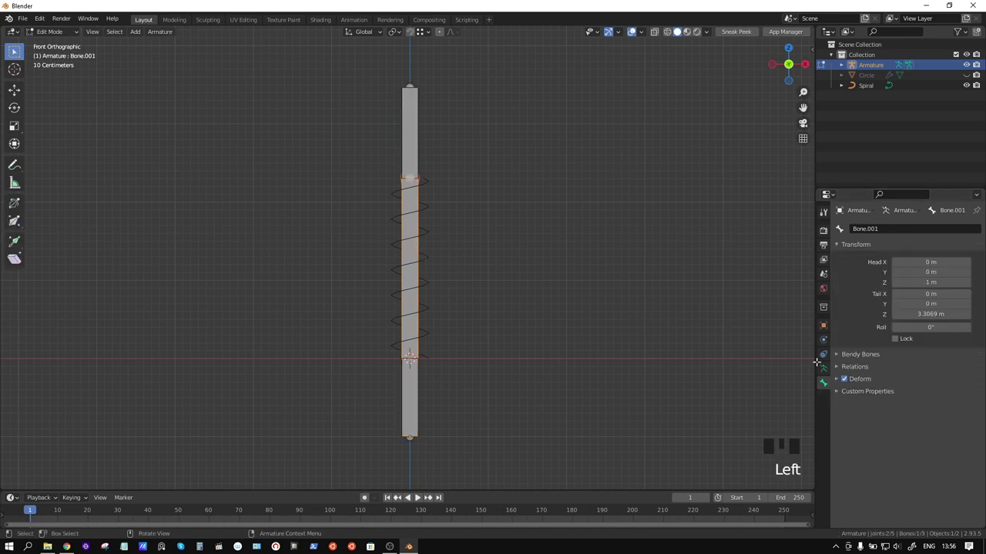
Step: Set the middle bone to 8 bendy segments and select it in Pose Mode
left_click_drag(843, 359, 428, 206)
key("ctrl+Tab")
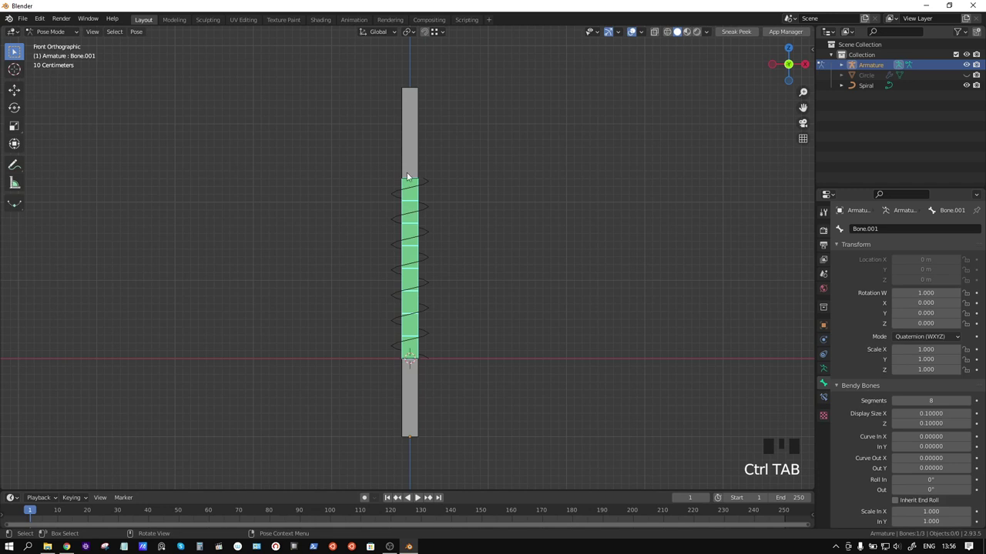
left_click(404, 232)
left_click(417, 227)
left_click(528, 225)
left_click(416, 225)
Step: Set the Stretch To constraint's Maintain Volume to None in Bone Constraints
left_click(831, 396)
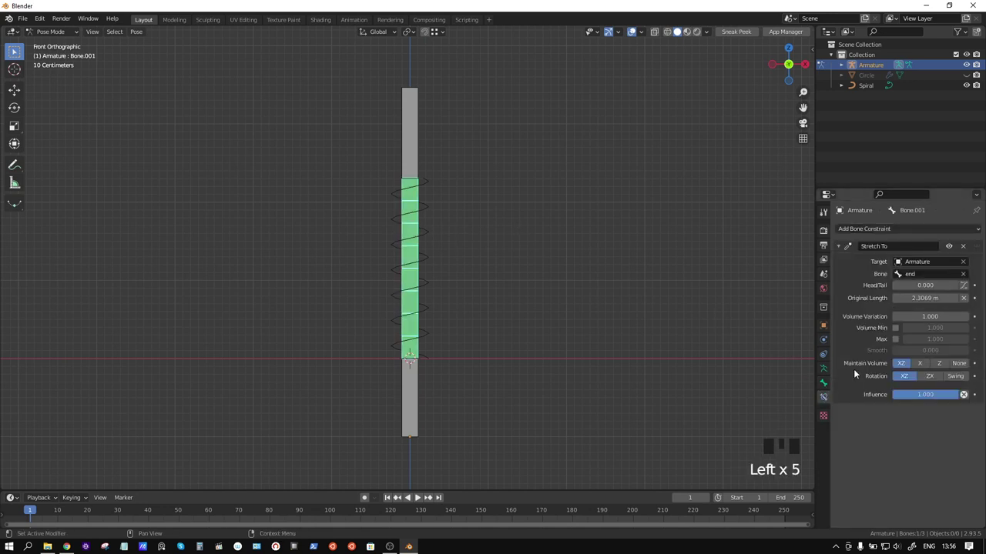
left_click(968, 368)
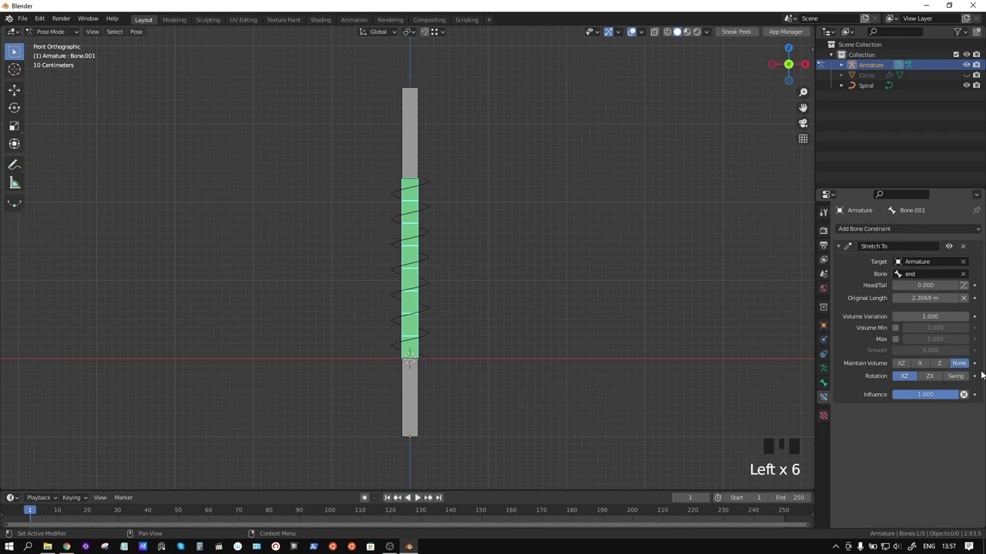
left_click(967, 365)
left_click(831, 388)
scroll("down", 3)
left_click_drag(920, 431, 886, 378)
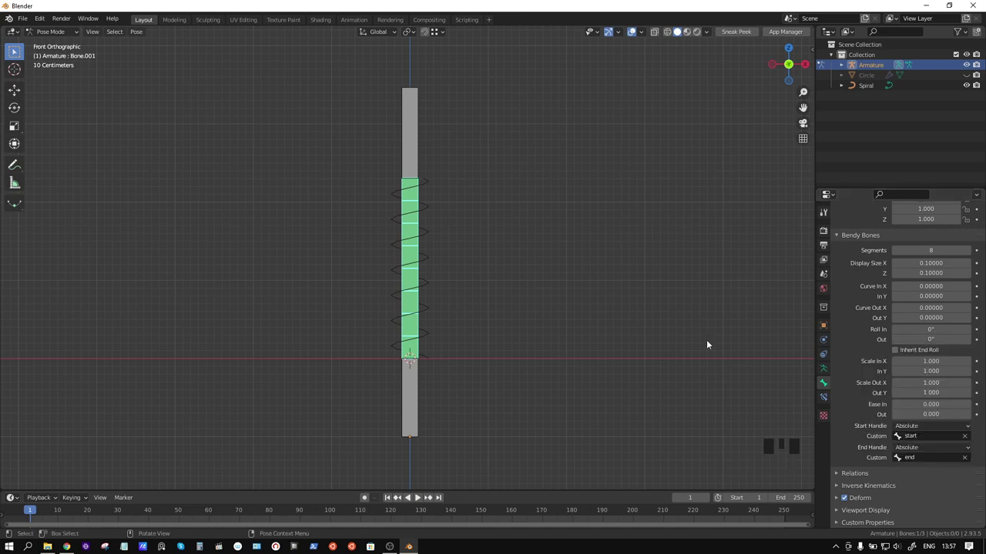
Step: Test-rotate the end bone to check the bending, cancel, and return to Object Mode
left_click(418, 120)
key("r")
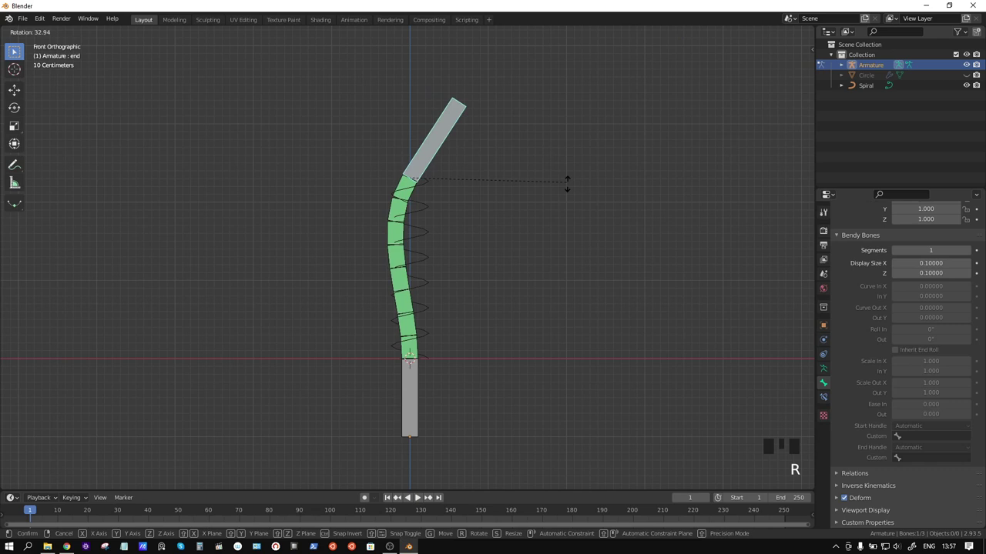
key("g")
left_click(421, 397)
key("r")
key("ctrl+Tab")
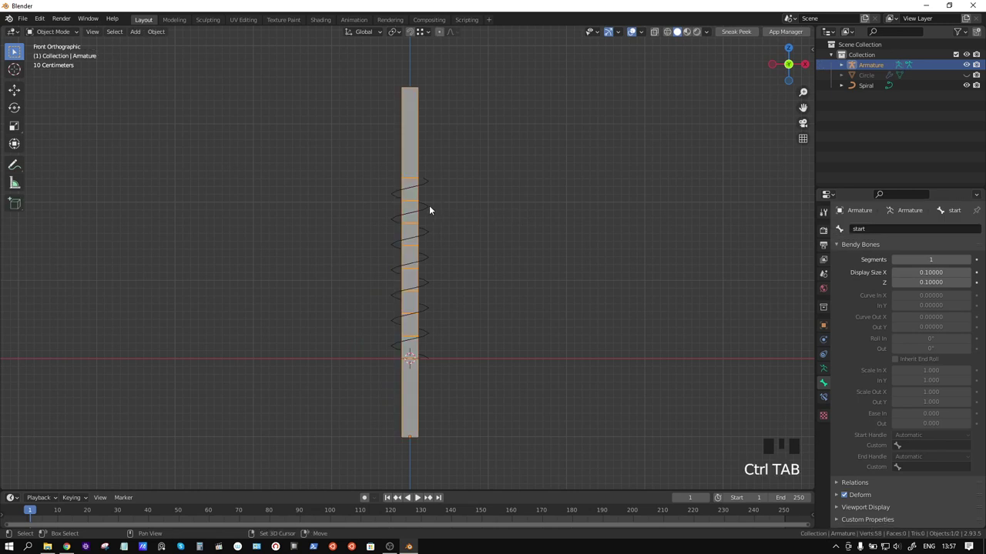
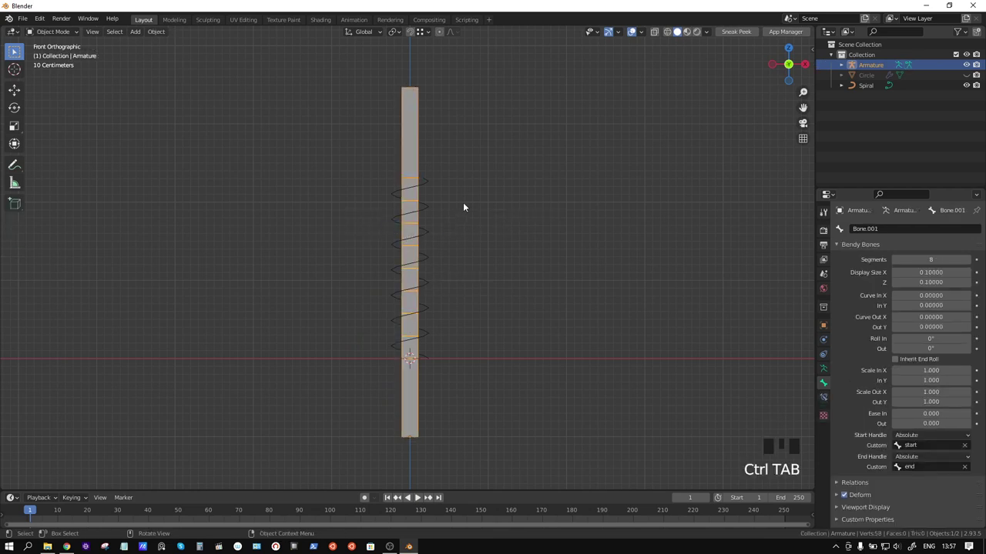
Step: Hook all the Spiral's points to the armature's active bone with Ctrl+H, then leave Edit Mode
left_click(425, 209)
key("Tab")
key("a")
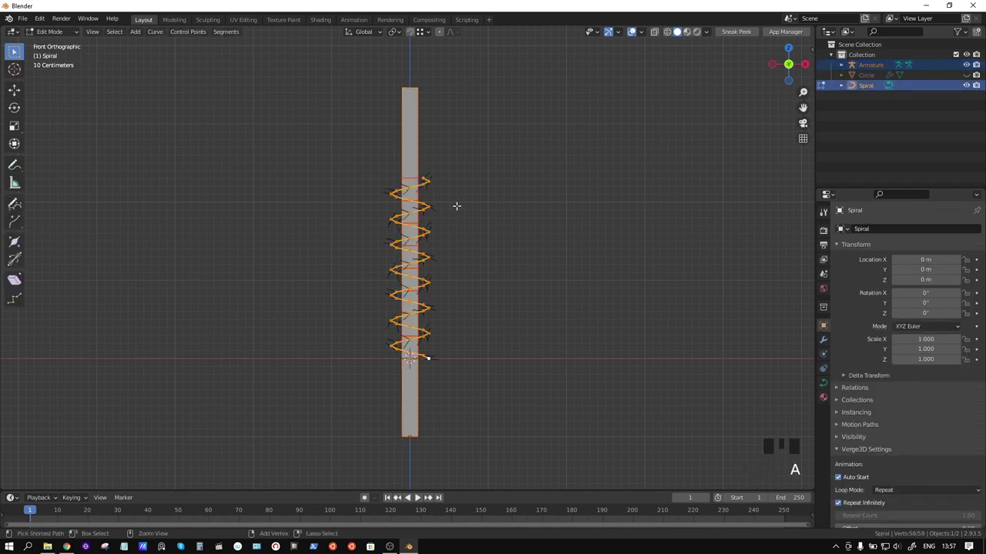
key("ctrl+h")
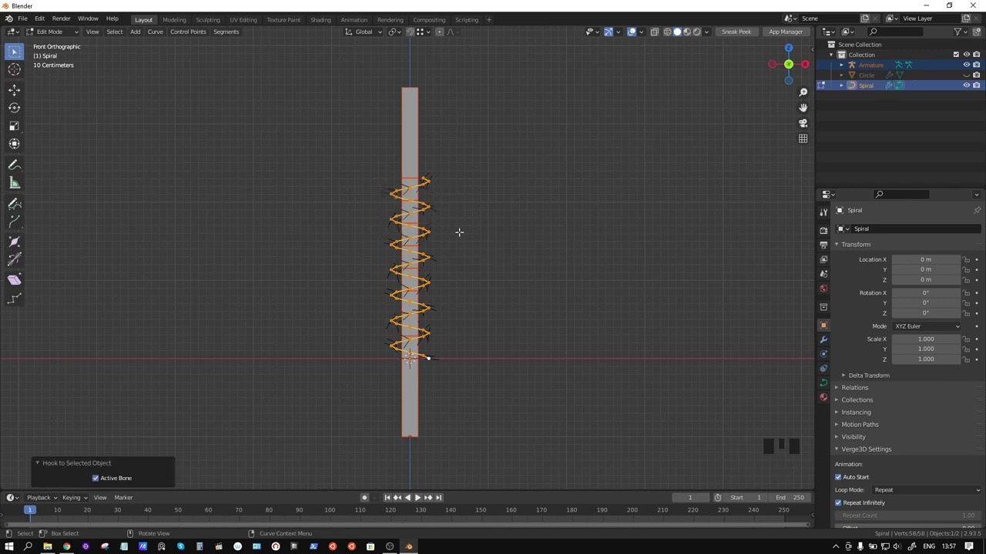
key("ctrl+Tab")
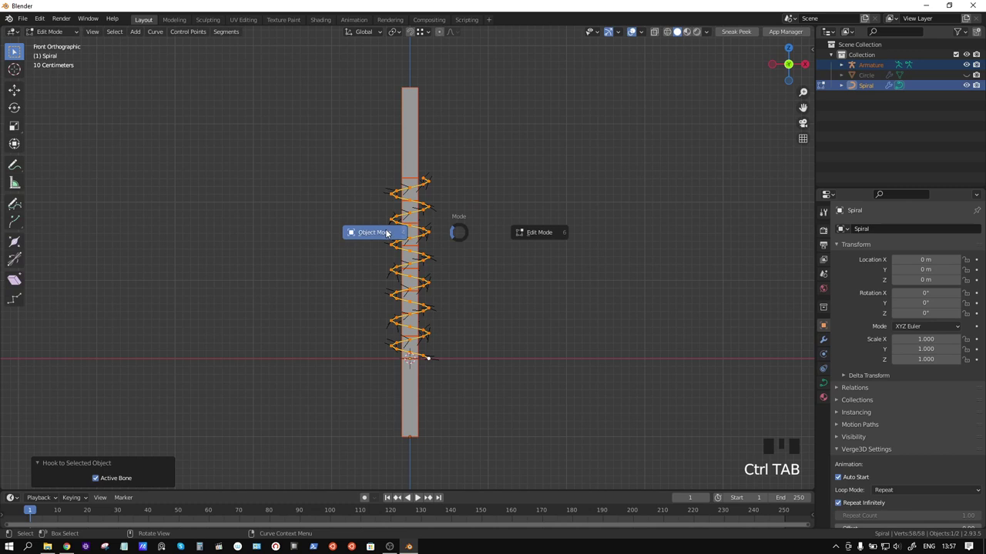
left_click(421, 154)
Step: Select the armature, enter Pose Mode and grab the end bone to stretch the spiral
key("ctrl+Tab")
left_click(411, 153)
key("g")
key("r")
scroll("up", 3)
key("g")
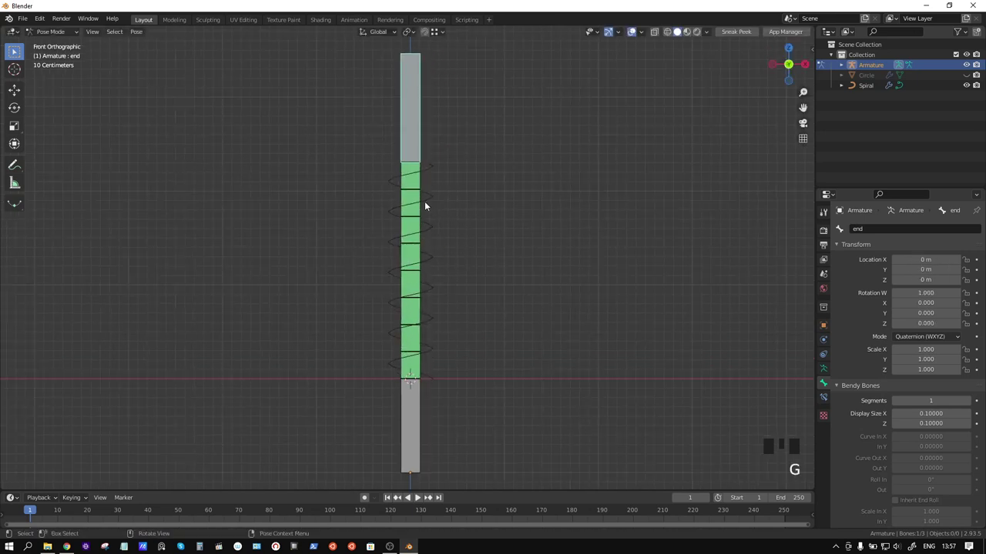
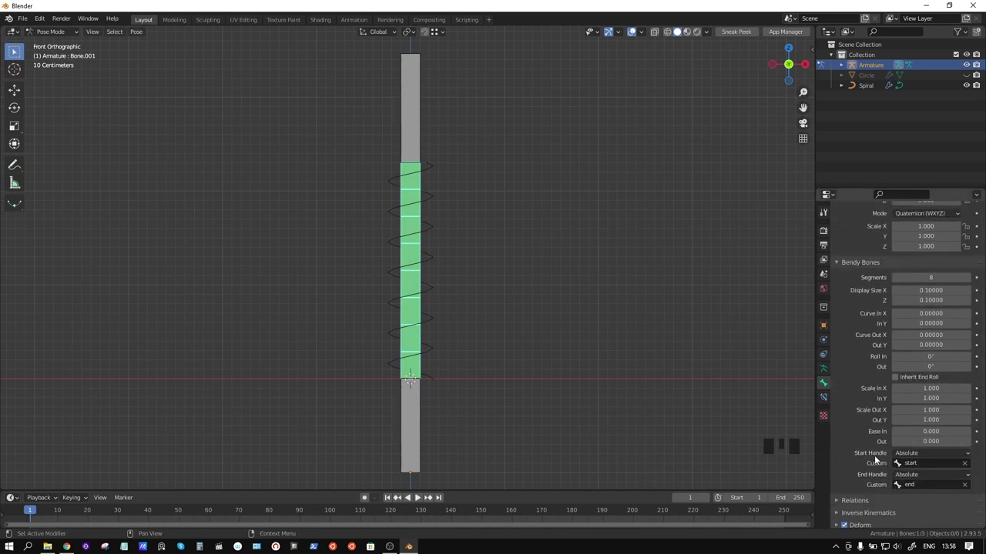
Step: Return to Object Mode, select the Spiral and make the Circle tube visible again
scroll("down", 3)
scroll("up", 3)
key("ctrl+Tab")
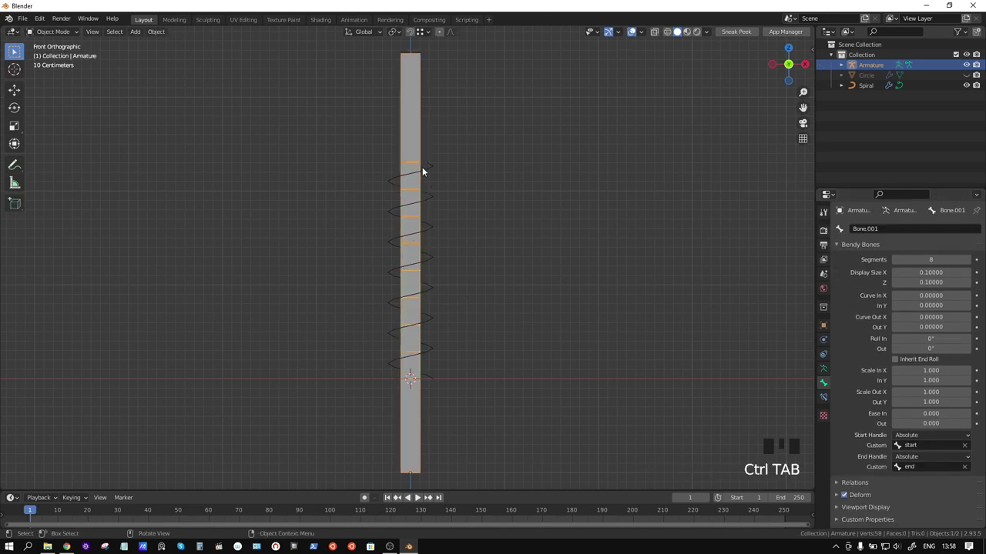
left_click(434, 170)
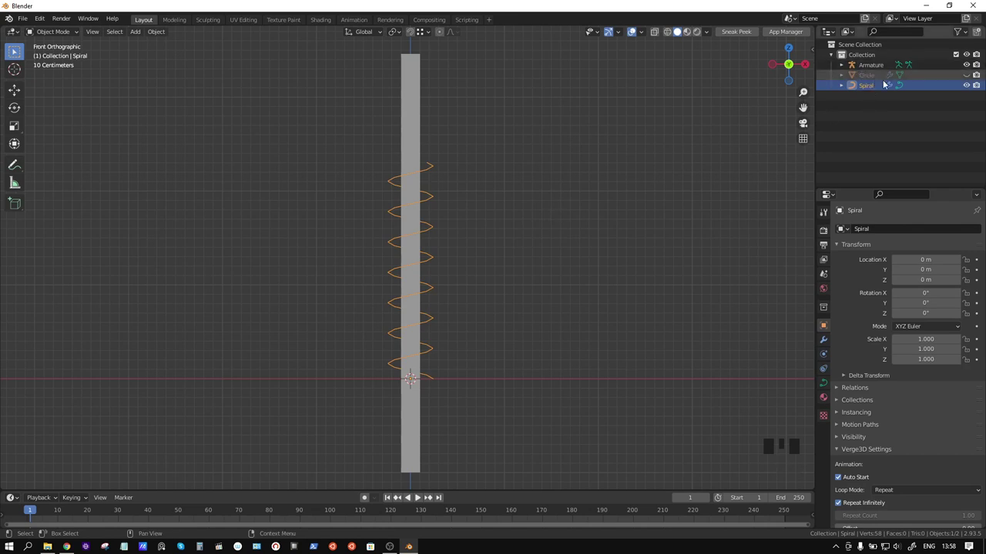
left_click(972, 78)
left_click(422, 117)
Step: In Pose Mode move the end bone down along Z to test-compress the spring
key("ctrl+Tab")
left_click(420, 117)
key("g")
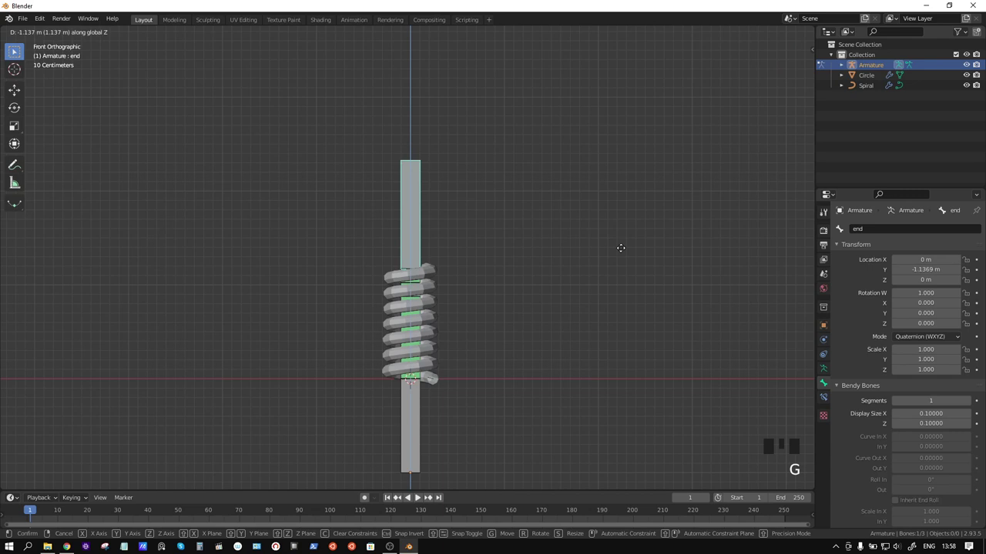
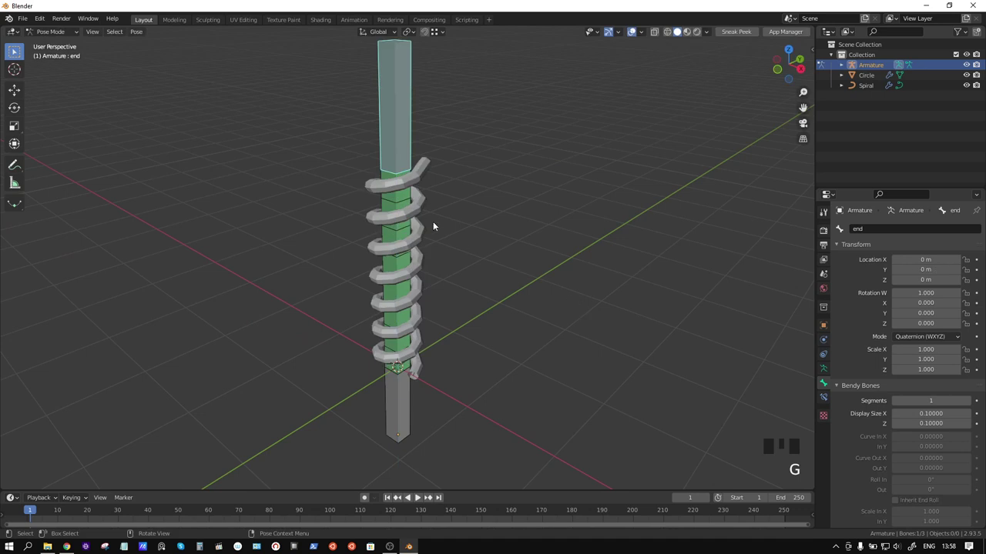
key("g")
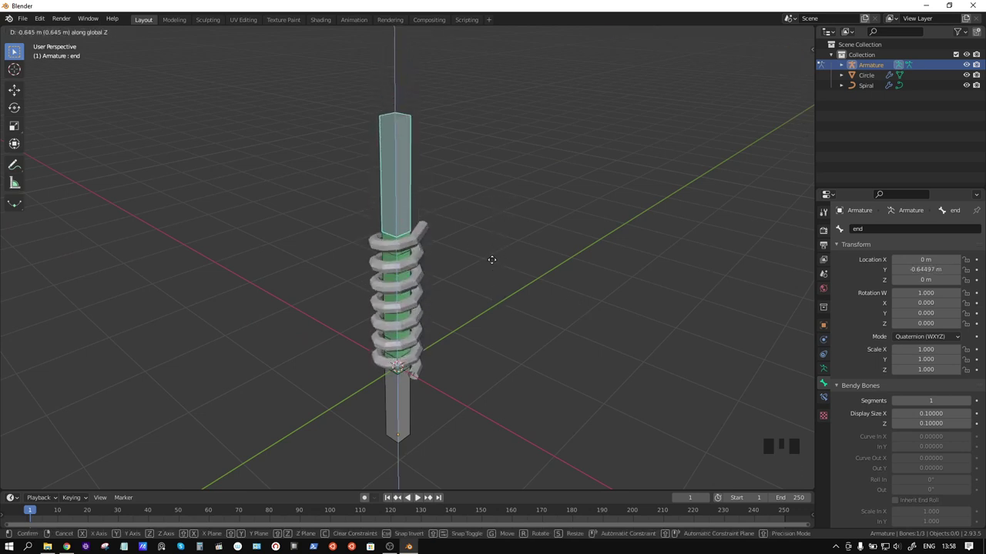
left_click_drag(490, 234, 490, 211)
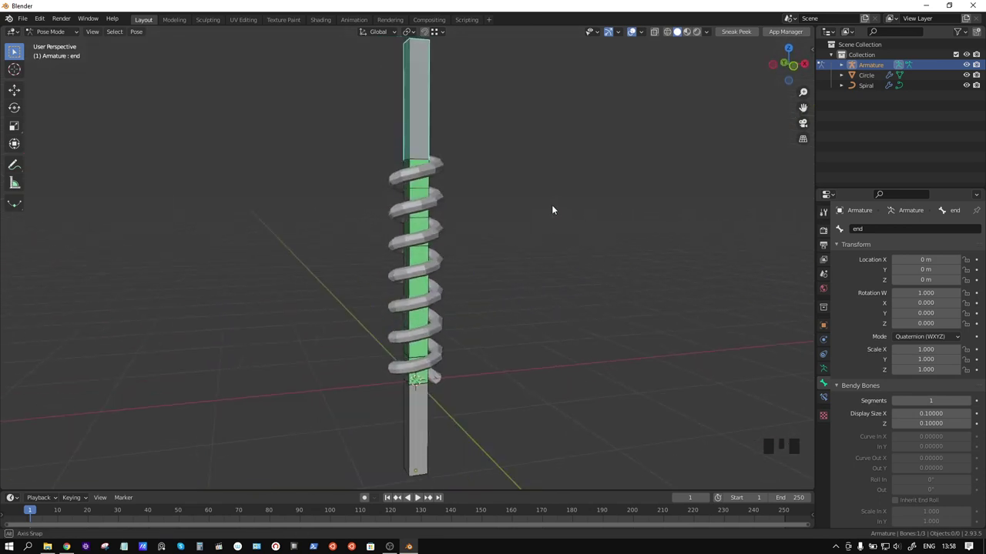
Step: Select the armature, Circle and Spiral, duplicate them with Shift+D and shift the copy about 3.29 m along X
key("ctrl+Tab")
left_click_drag(568, 254, 507, 250)
scroll("down", 3)
left_click_drag(481, 182, 466, 197)
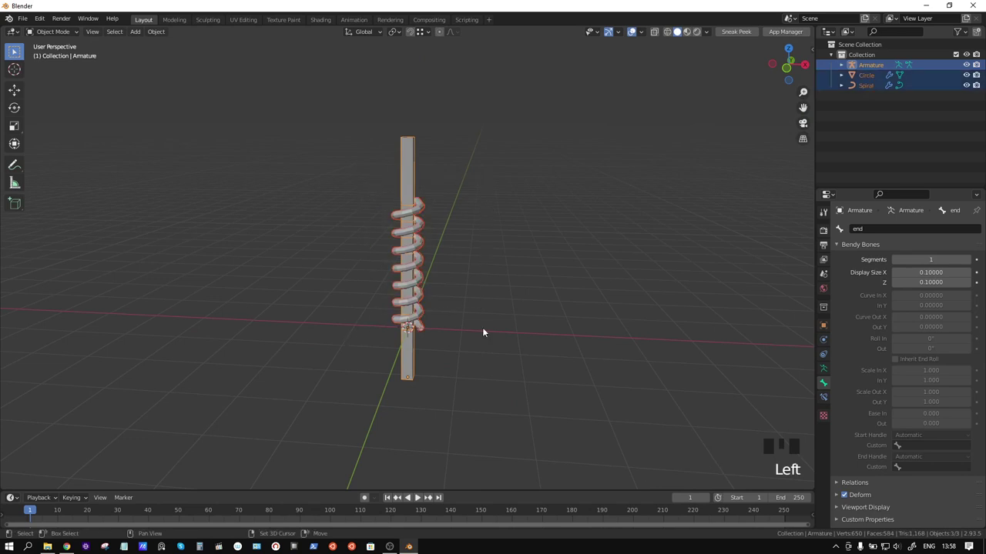
key("shift+d")
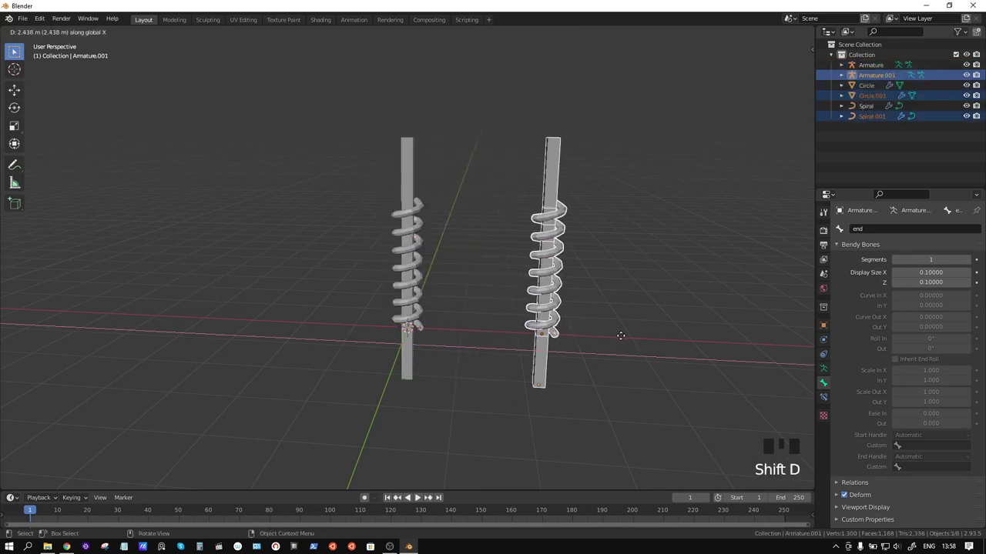
left_click_drag(677, 352, 497, 337)
Step: Select only the copied Circle.001 tube and delete it
scroll("up", 3)
left_click(467, 220)
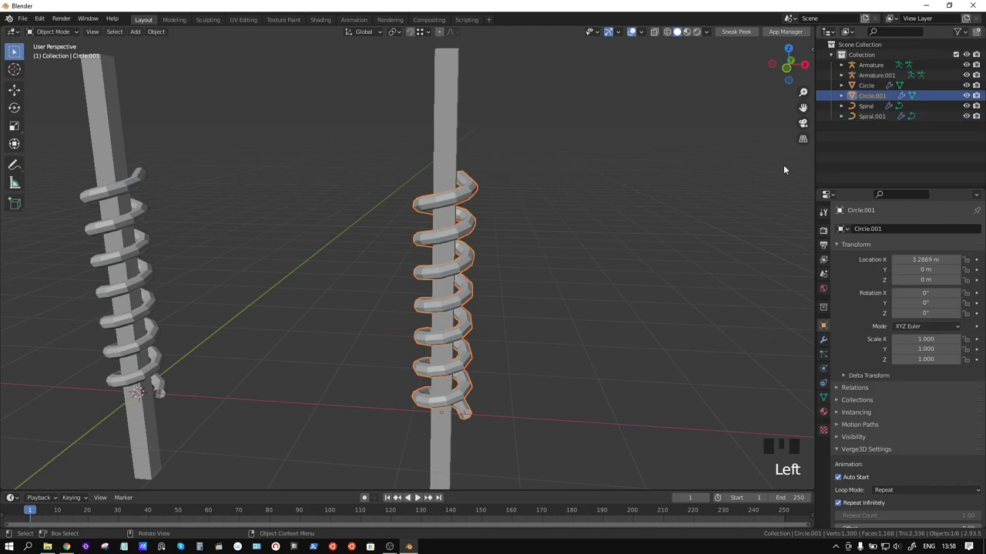
left_click(870, 101)
left_click(878, 120)
left_click(876, 94)
left_click(876, 104)
key("x")
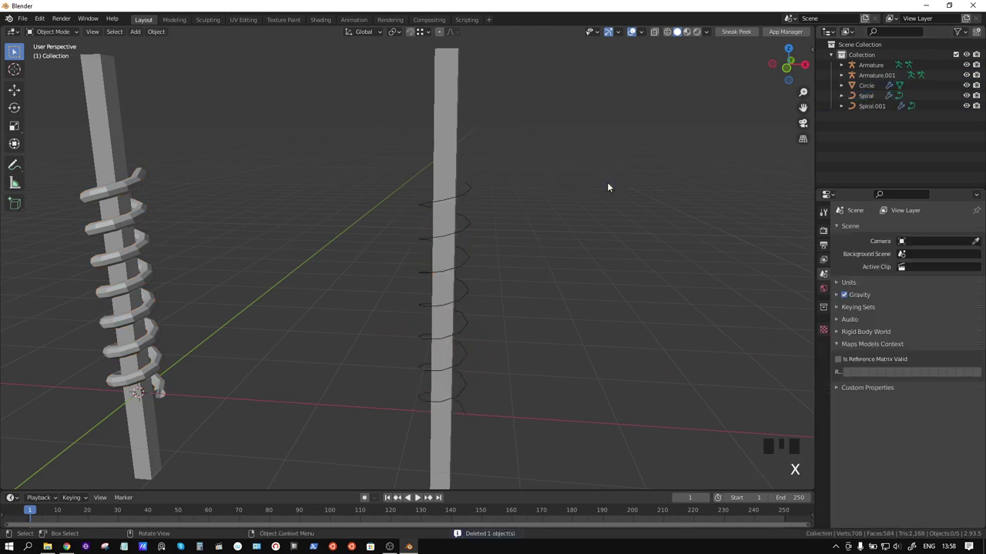
Step: Remove the Hook modifier from Spiral.001 and clear its parent
left_click(467, 194)
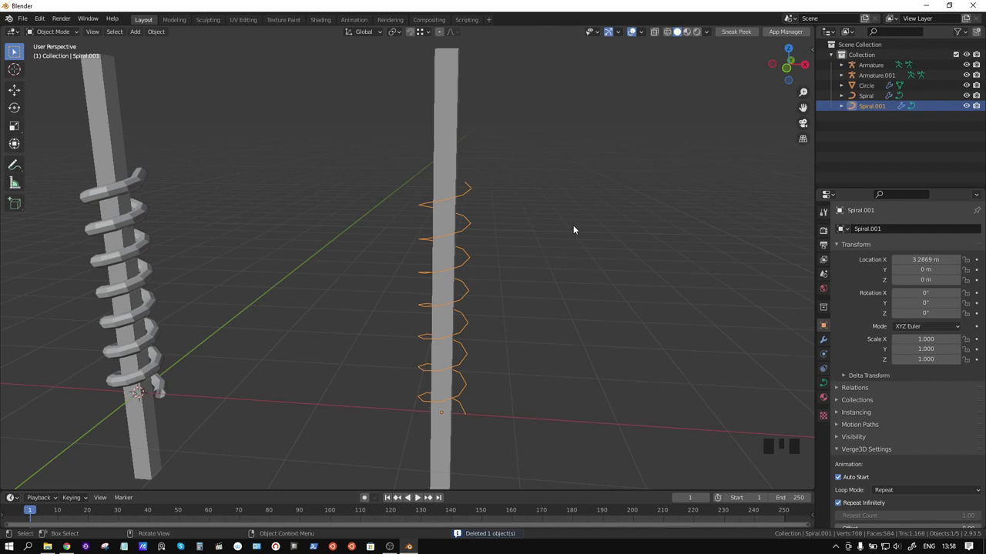
left_click(828, 344)
left_click_drag(969, 271, 599, 293)
Step: Clear Spiral.001's parent and parent it to Armature.001 with Object (Keep Transform)
key("alt+p")
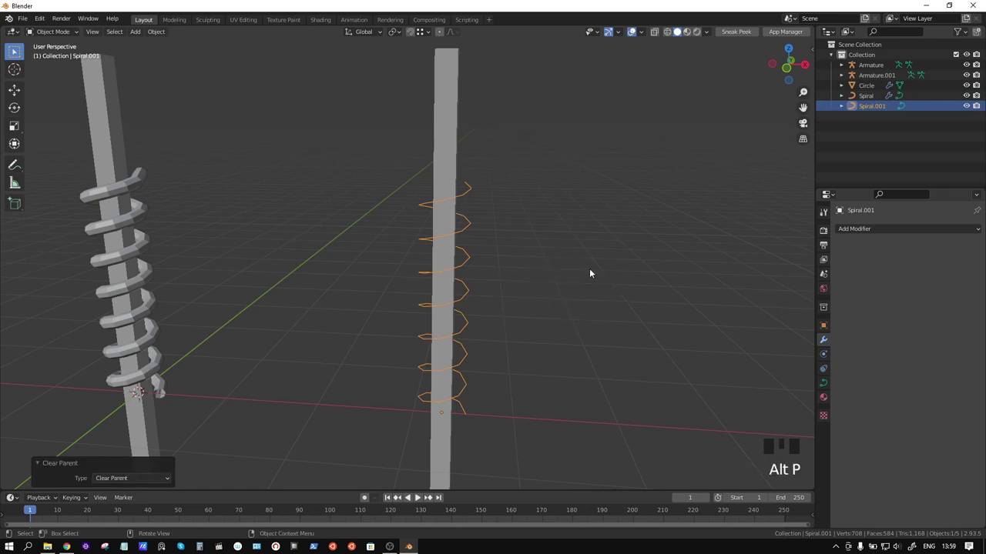
key("F3")
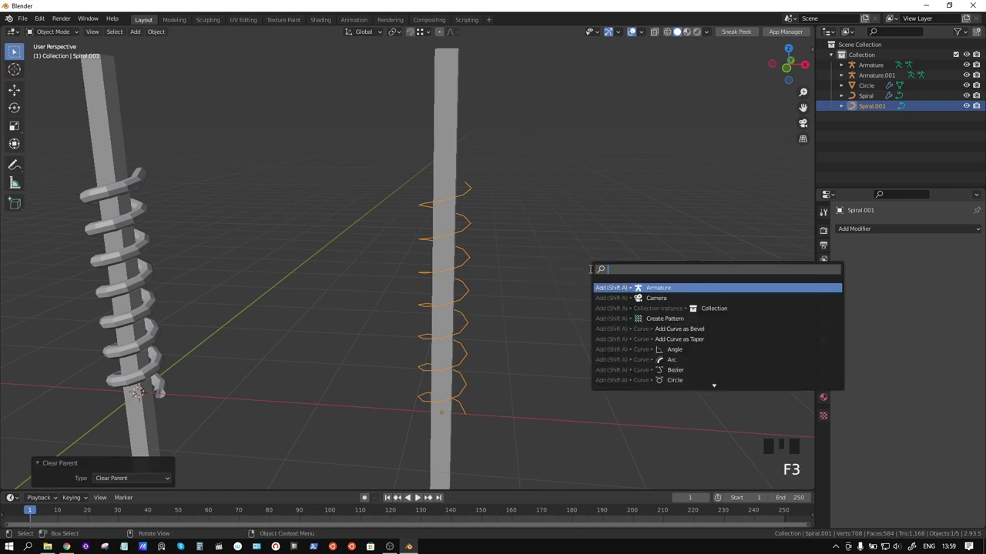
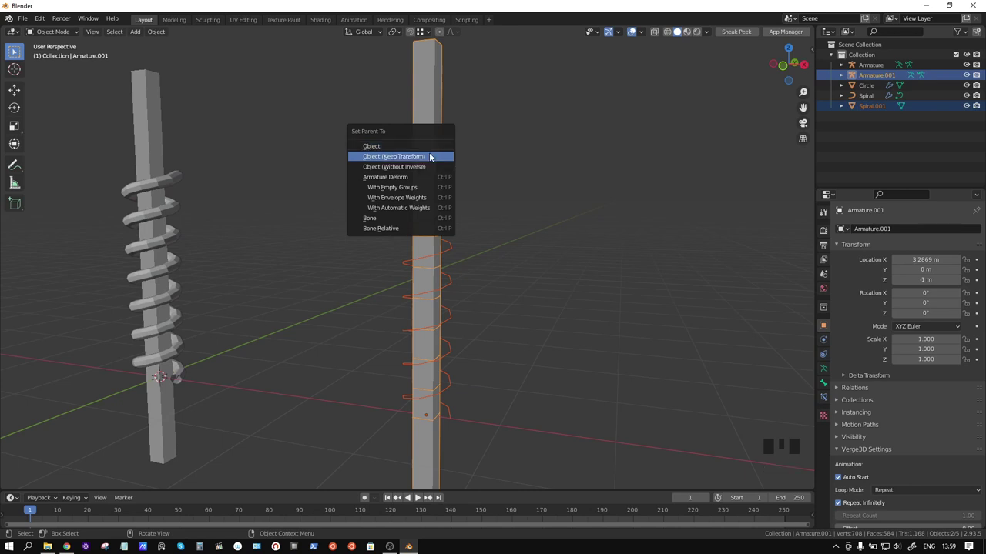
left_click(438, 144)
Step: Select Armature.001 alone, enter Pose Mode and move its end bone to test the bend
key("ctrl+Tab")
left_click(438, 144)
key("r")
key("g")
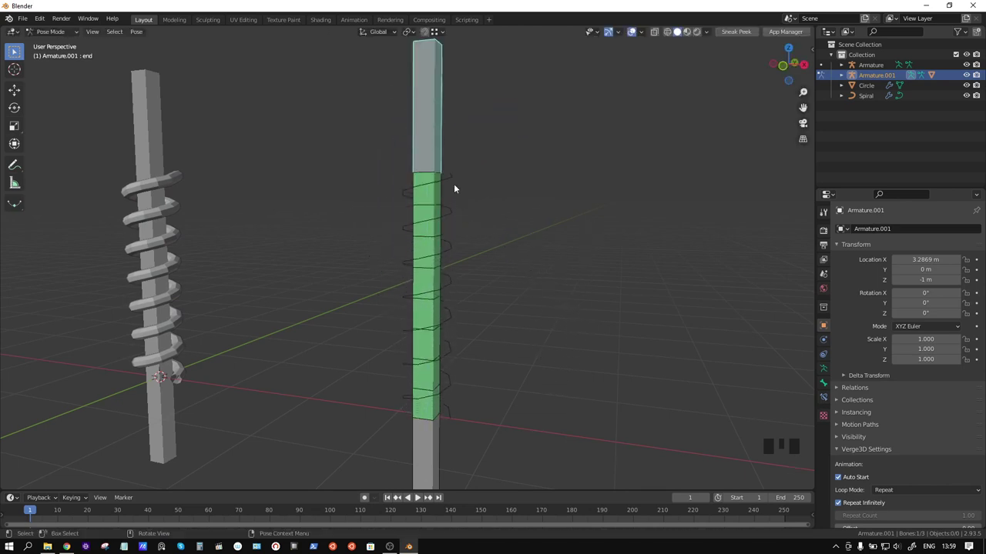
Step: Give Spiral.001 an Armature modifier targeting Armature.001 and a Skin modifier with Smooth Shading
key("ctrl+Tab")
left_click(455, 182)
left_click_drag(507, 263, 878, 252)
left_click_drag(793, 416, 826, 410)
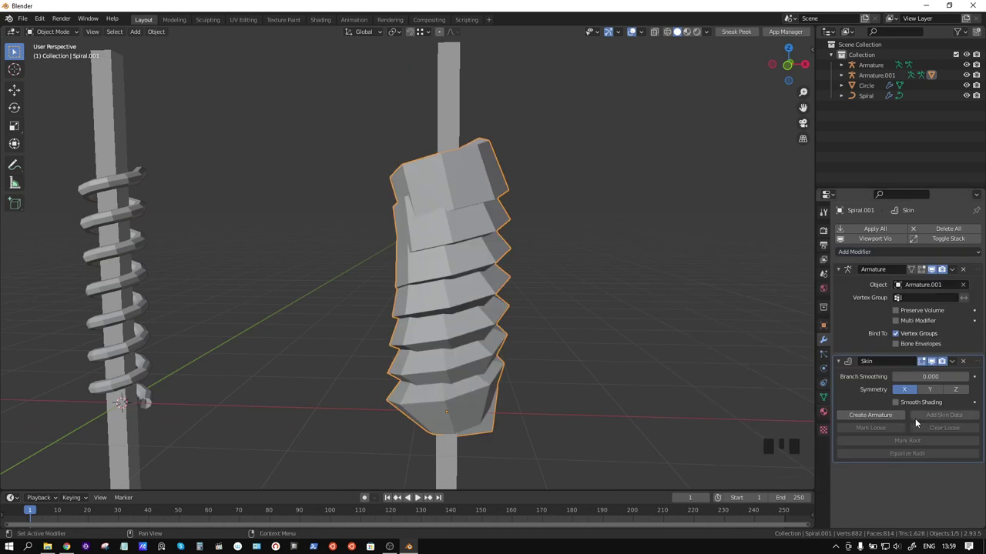
left_click(932, 408)
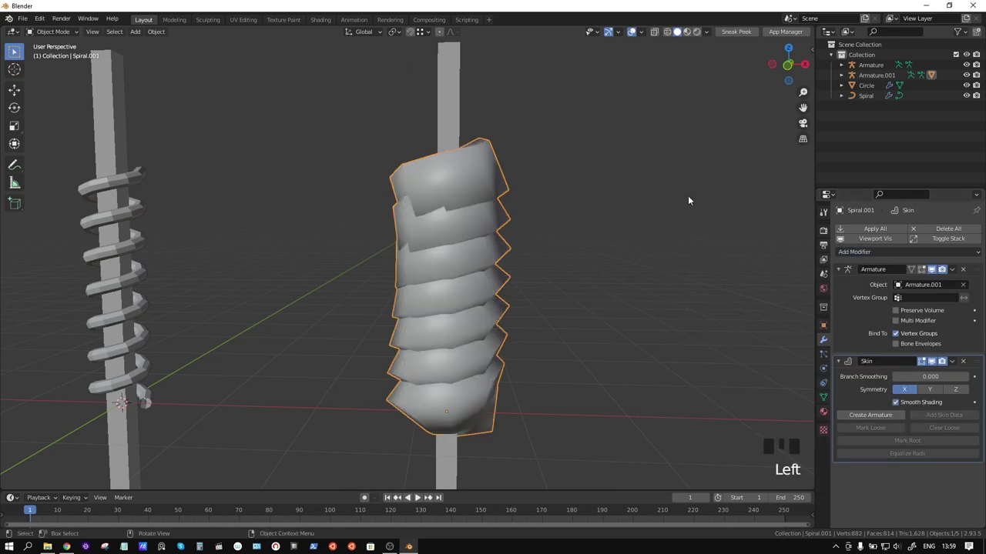
Step: Enter Edit Mode on Spiral.001 and select all its vertices
key("Tab")
key("alt+z")
Step: Shrink the coil's skin radius with Ctrl+A to about 0.045 for a much thinner tube
key("a")
key("n")
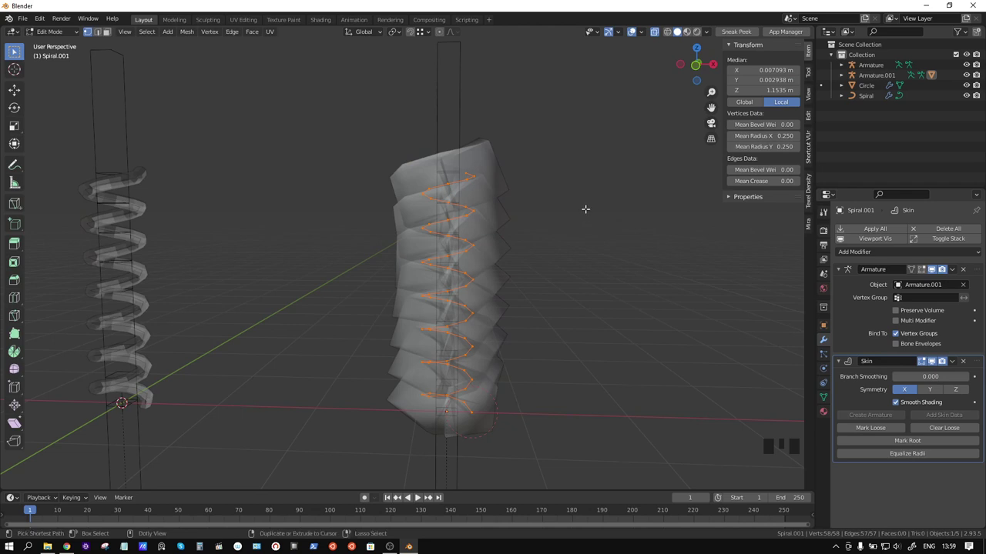
key("ctrl+shift+s")
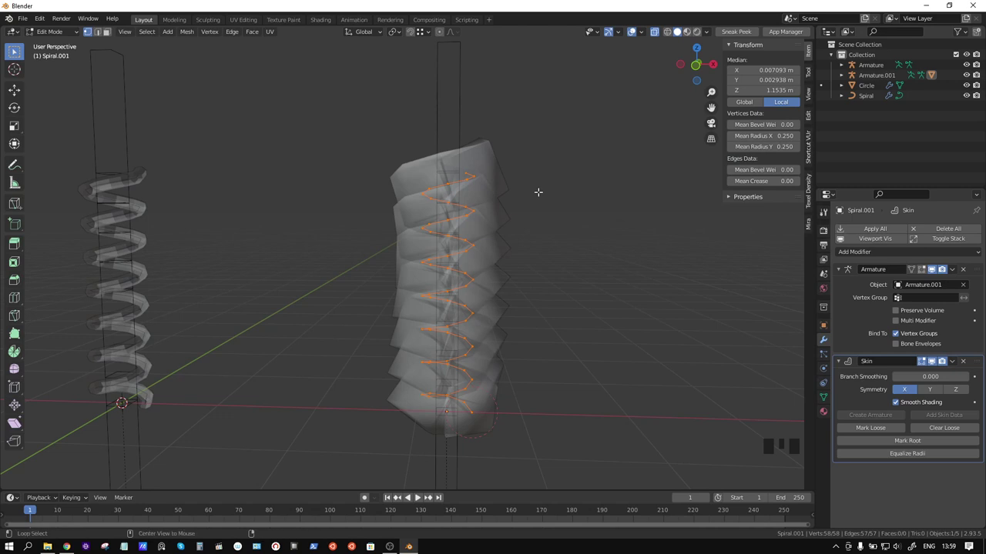
key("alt+s")
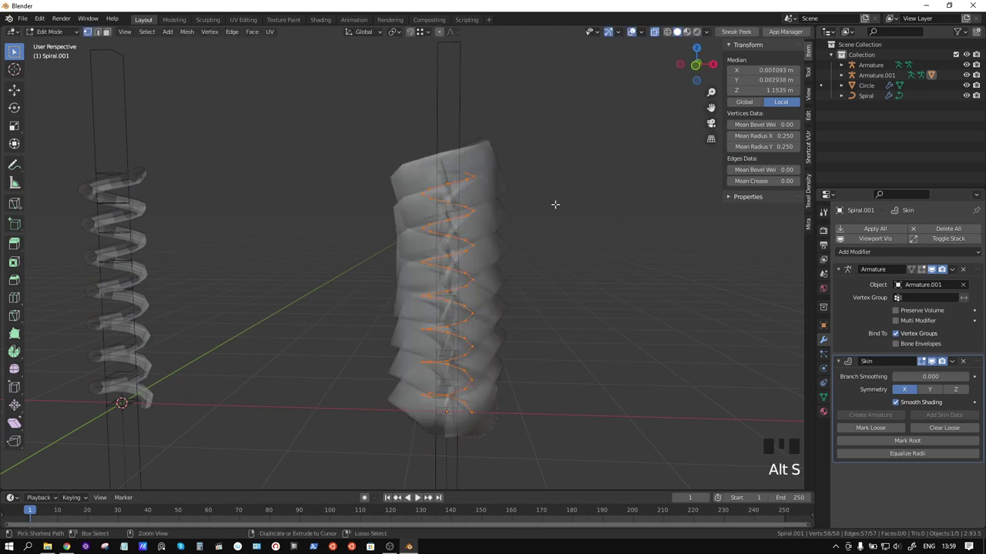
key("ctrl+s")
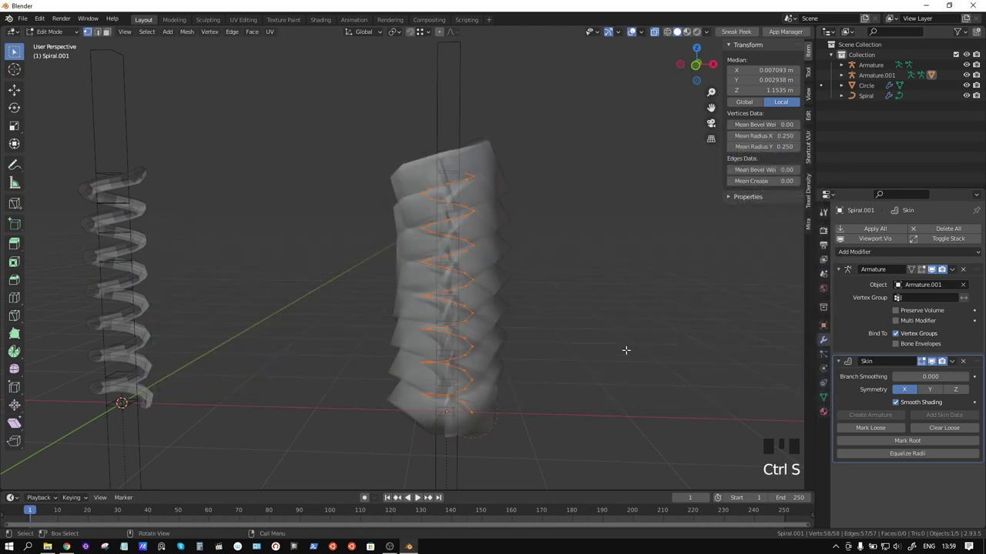
key("ctrl+alt+s")
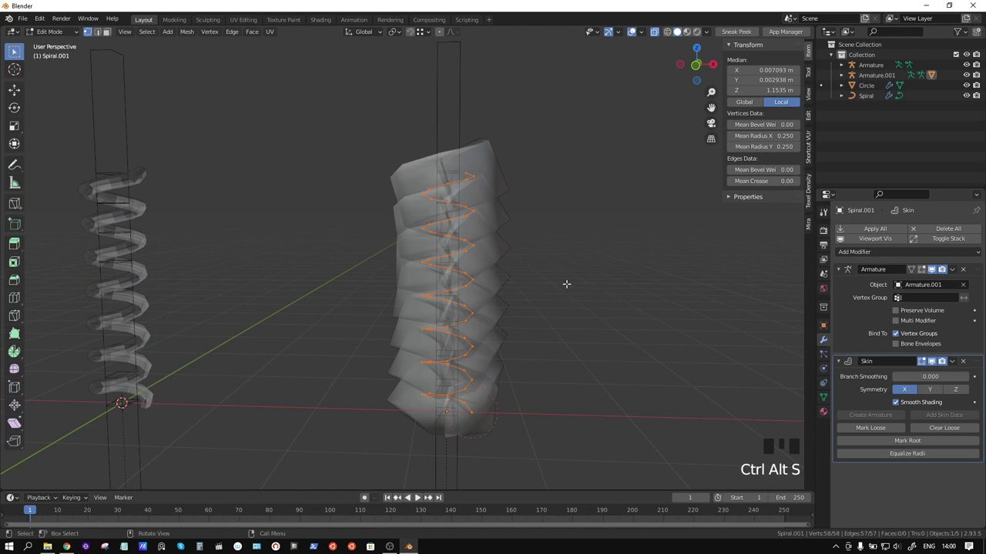
key("ctrl+a")
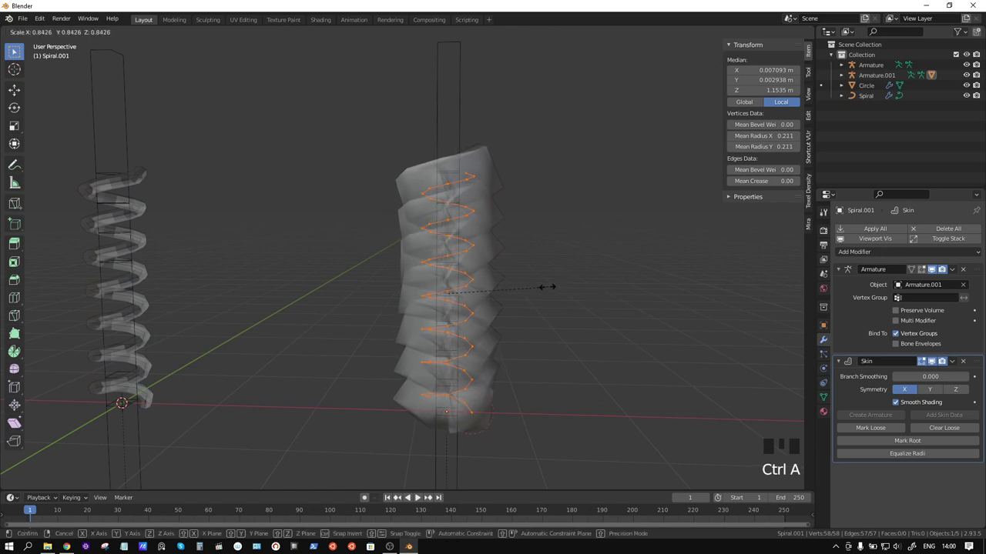
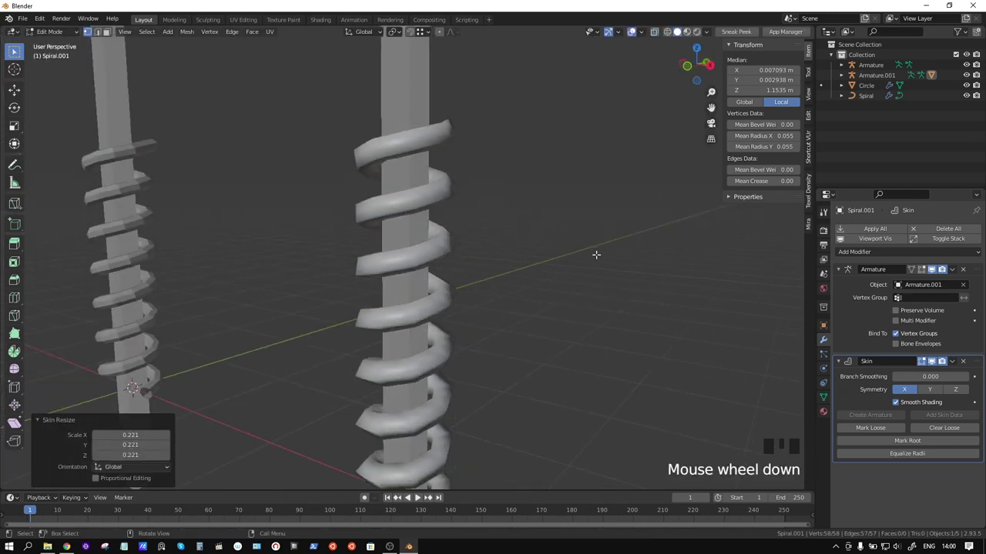
key("ctrl+a")
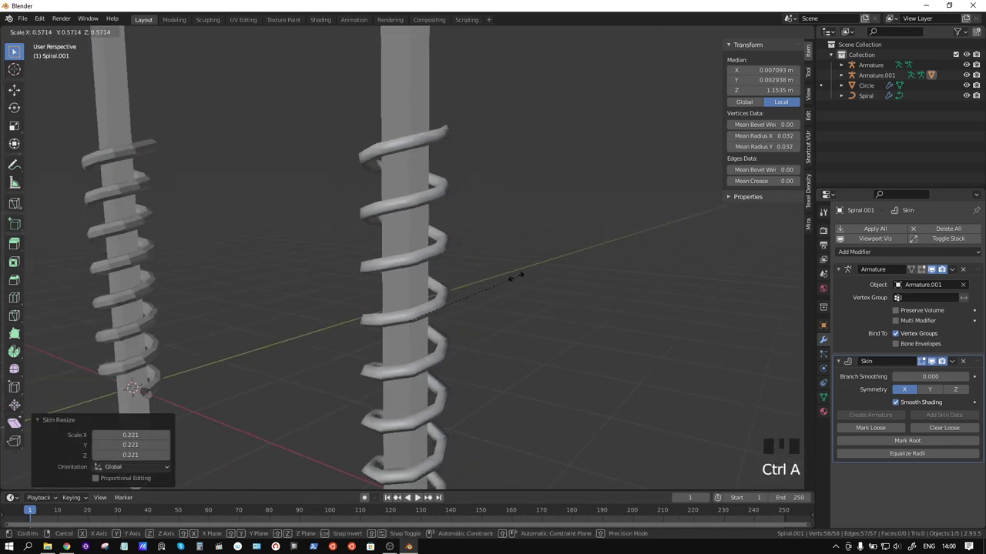
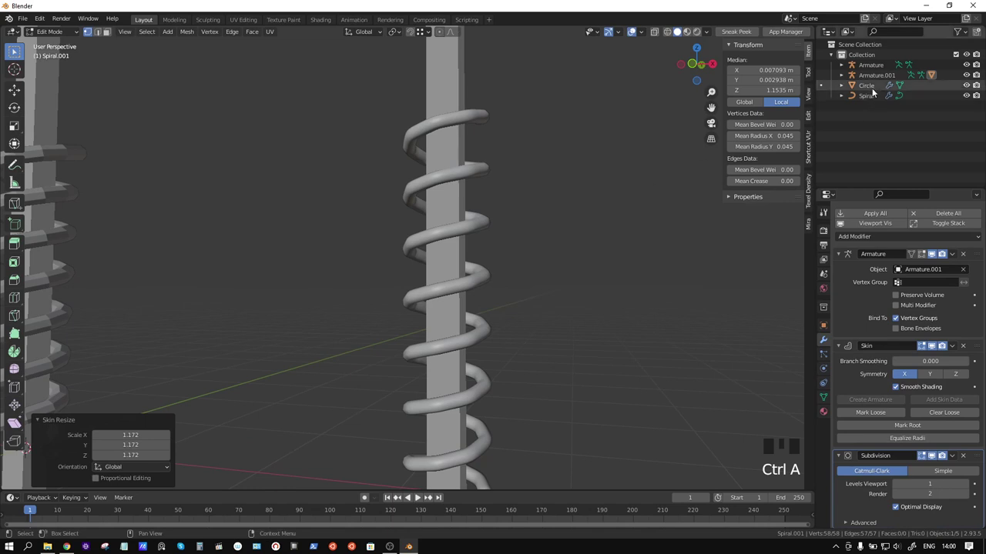
Step: Add a Subdivision Surface modifier to Spiral.001 and return to Object Mode
key("alt+z")
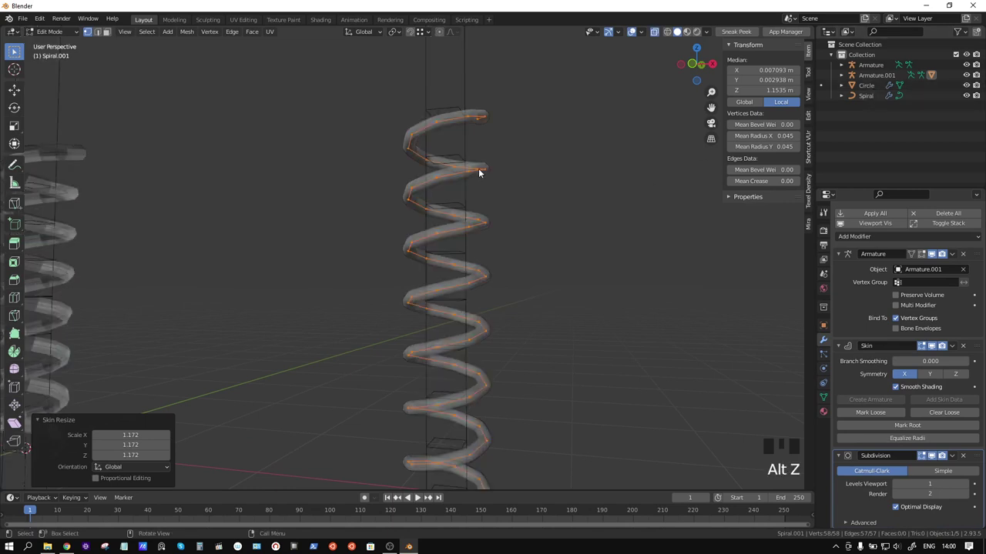
key("Tab")
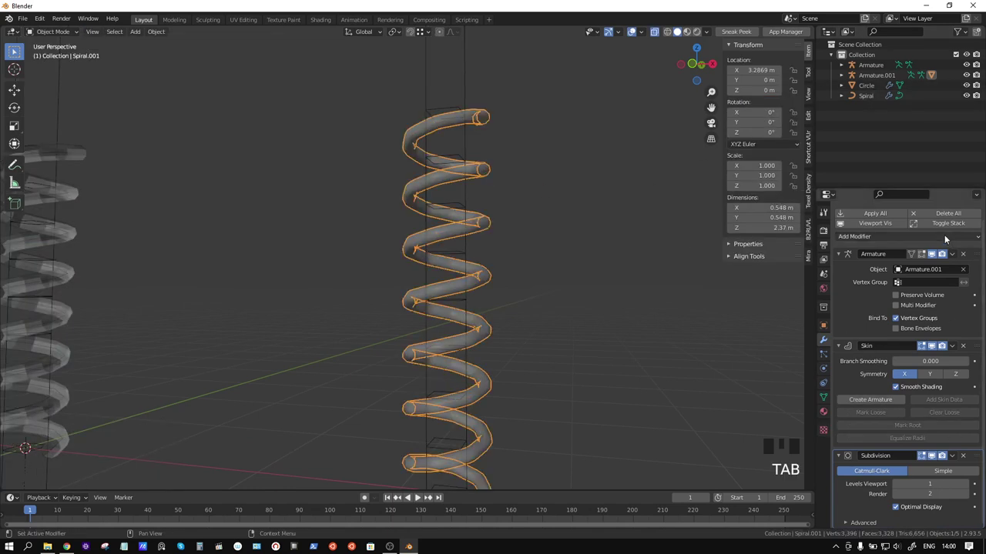
left_click_drag(796, 425, 974, 457)
left_click_drag(977, 460, 972, 331)
middle_click(569, 237)
key("alt+z")
left_click_drag(541, 228, 536, 261)
scroll("down", 3)
left_click_drag(529, 264, 435, 135)
left_click(435, 135)
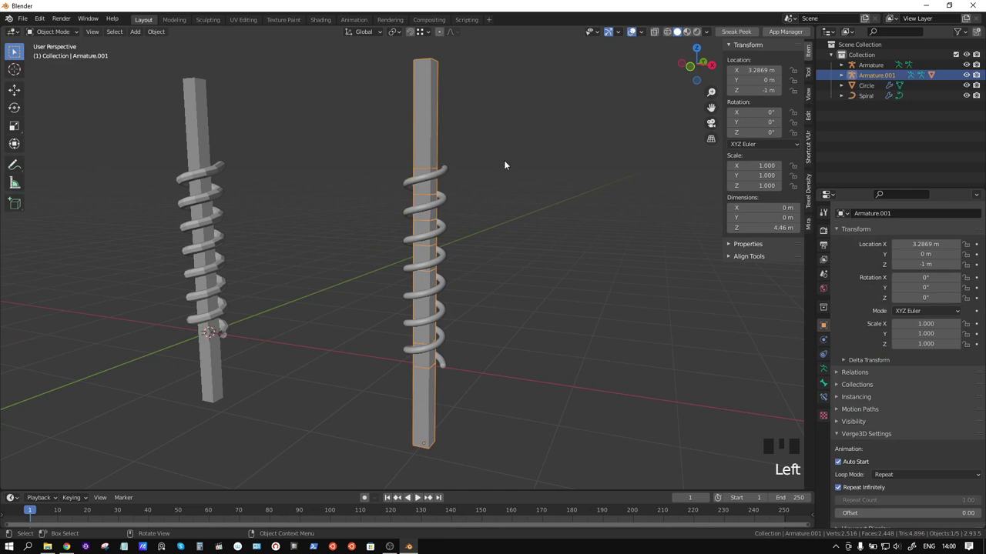
key("ctrl+Tab")
key("r")
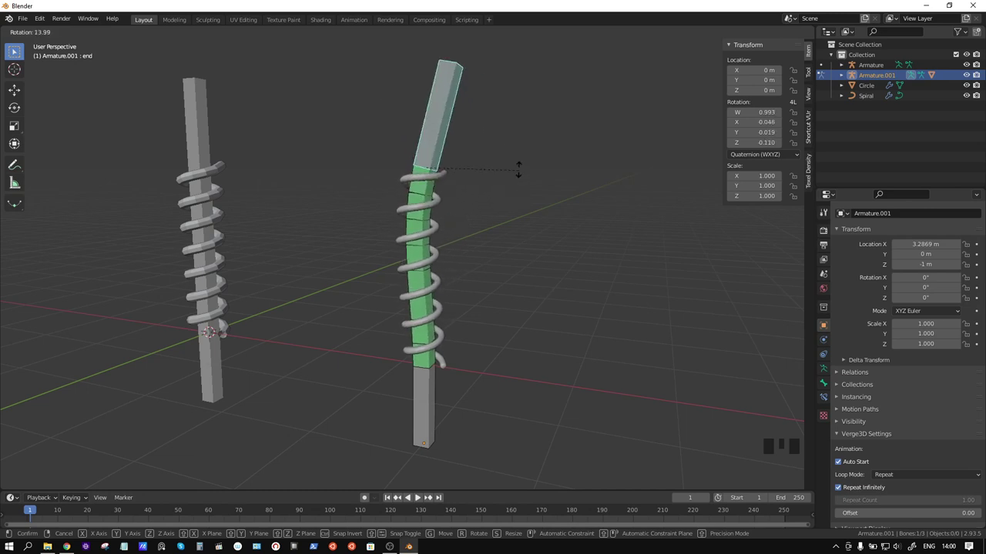
key("g")
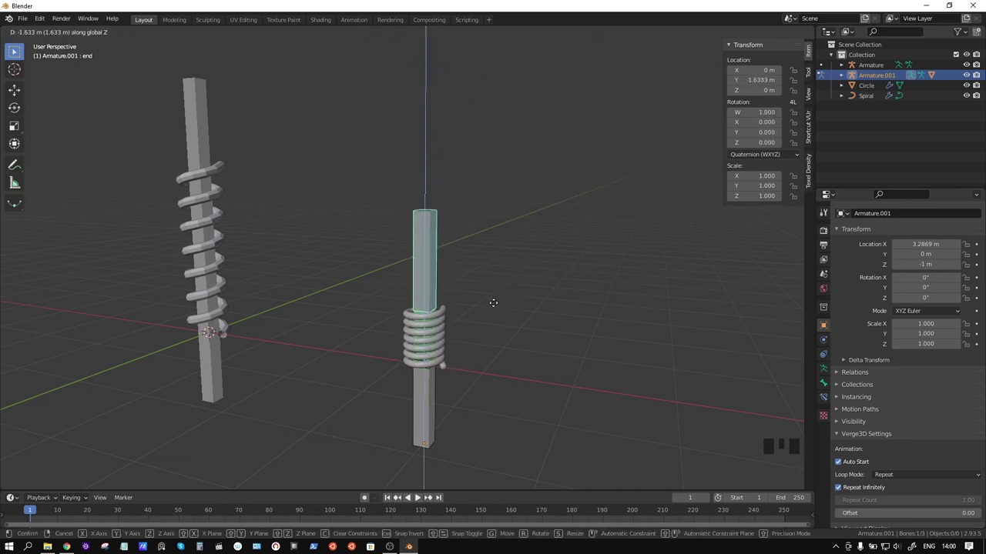
scroll("up", 3)
left_click_drag(498, 357, 597, 345)
key("ctrl+z")
scroll("down", 3)
left_click(444, 416)
key("r")
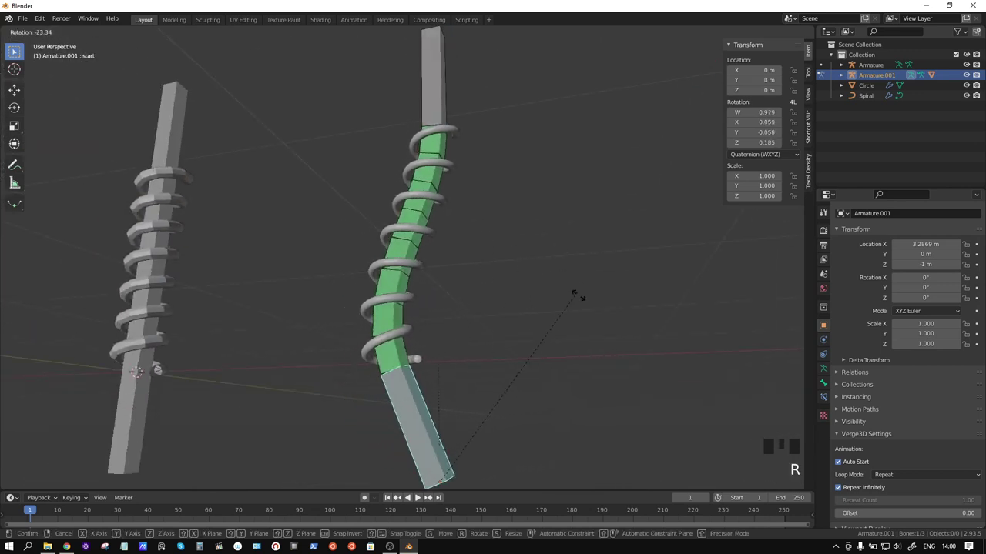
left_click_drag(542, 227, 405, 190)
left_click(405, 189)
key("g")
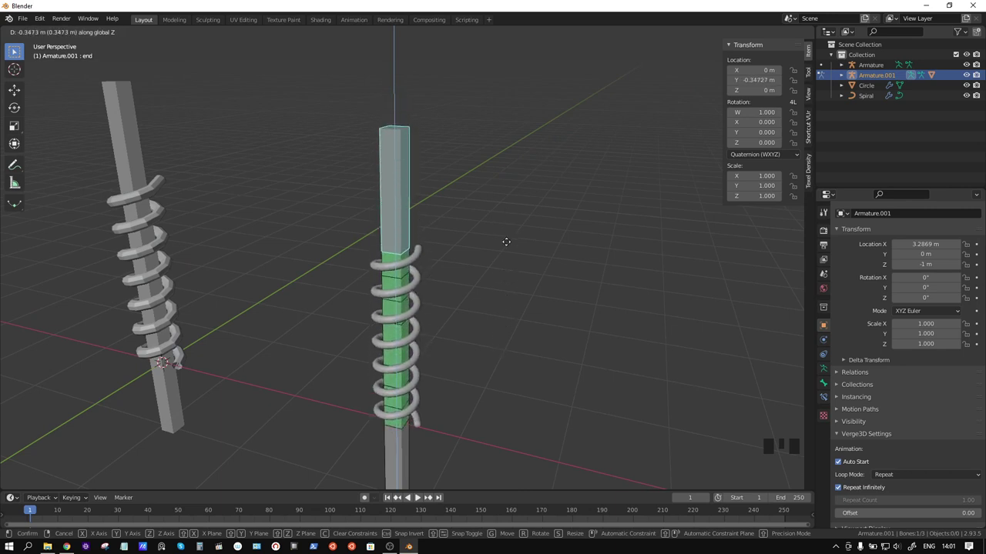
left_click_drag(498, 356, 518, 322)
scroll("down", 3)
key("r")
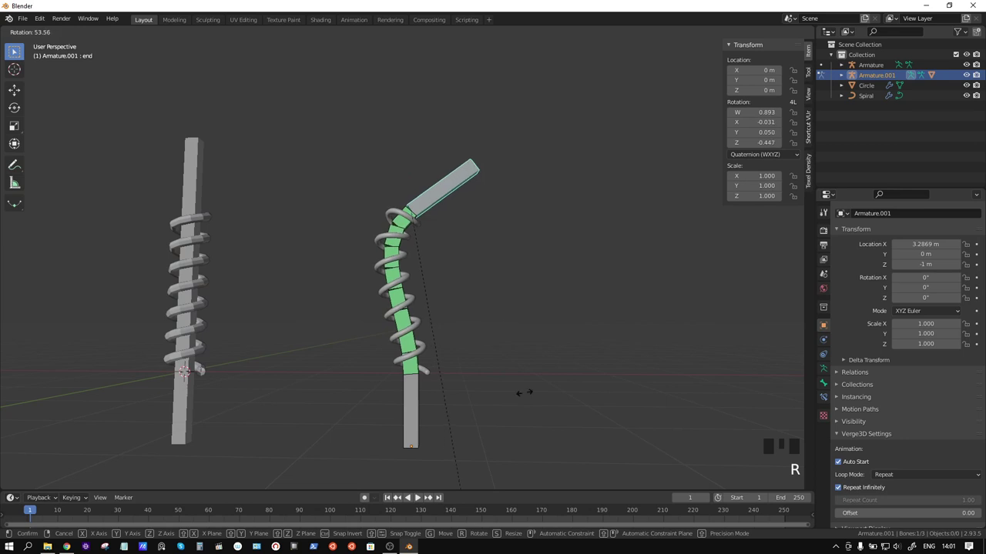
key("r")
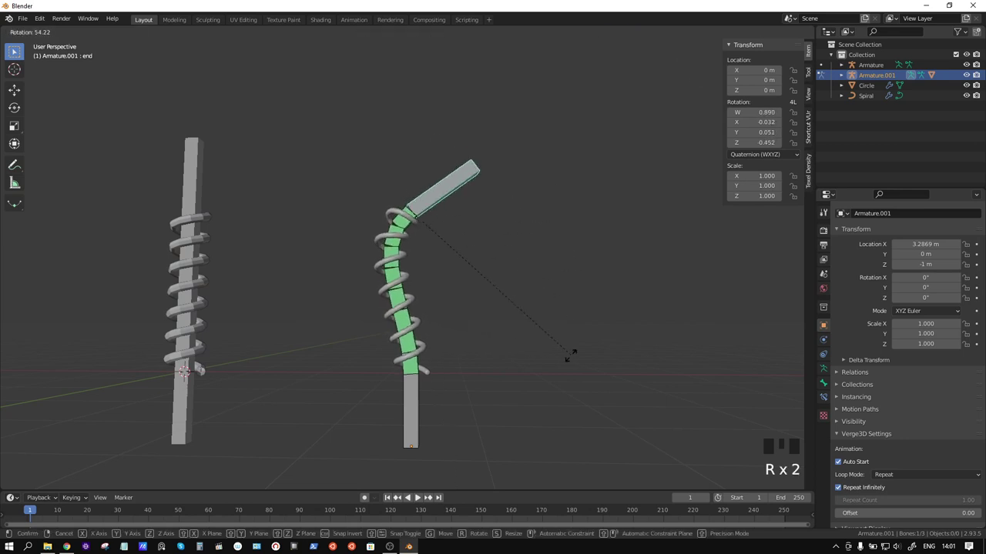
key("g")
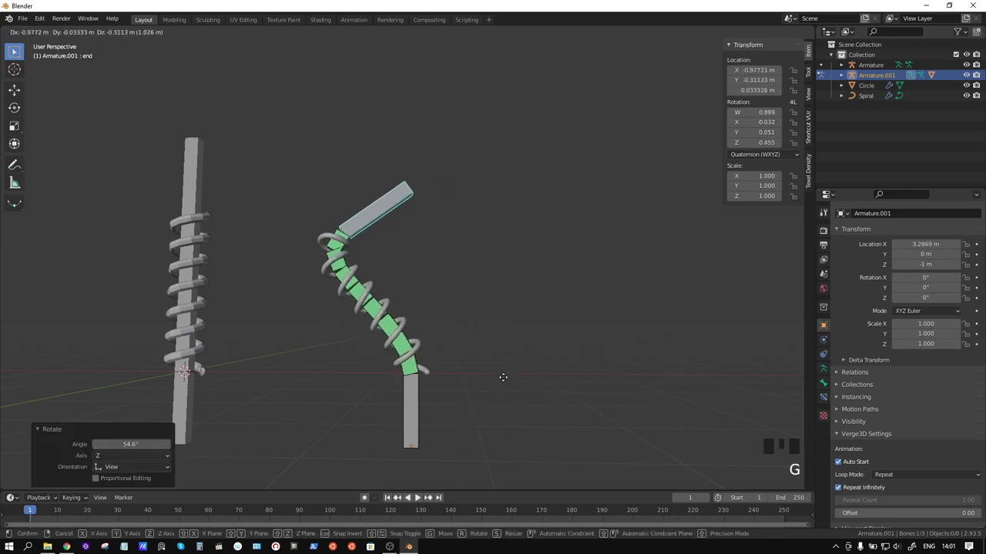
left_click(408, 423)
key("r")
key("g")
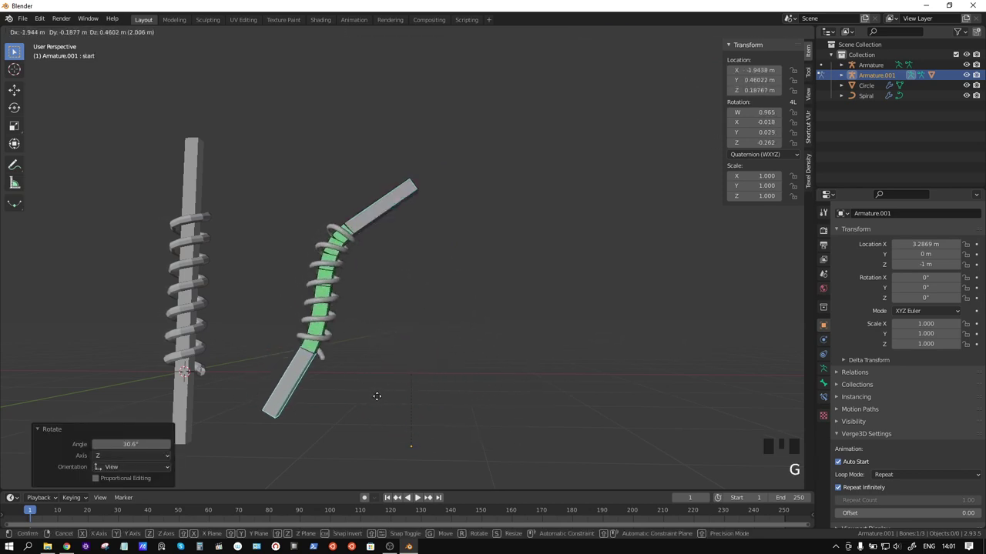
key("r")
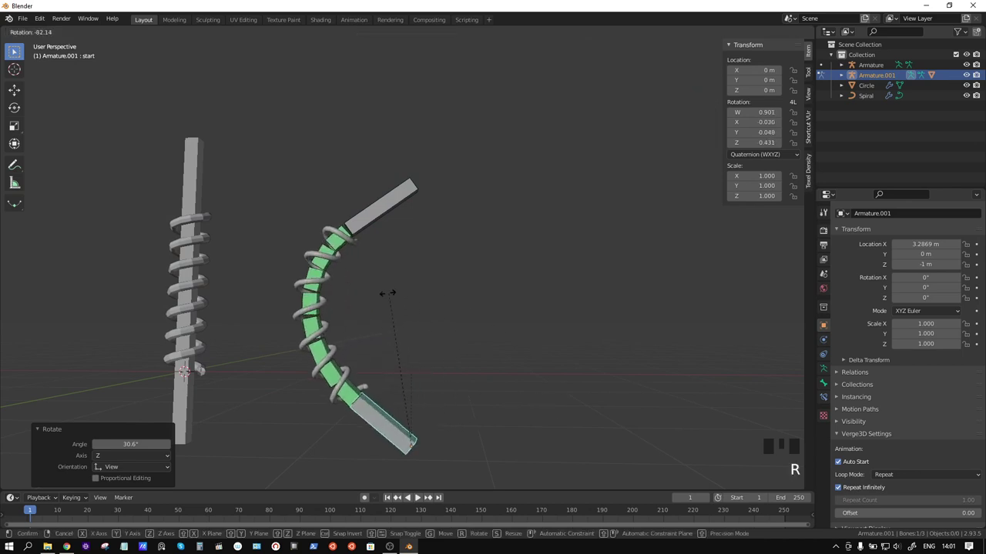
key("g")
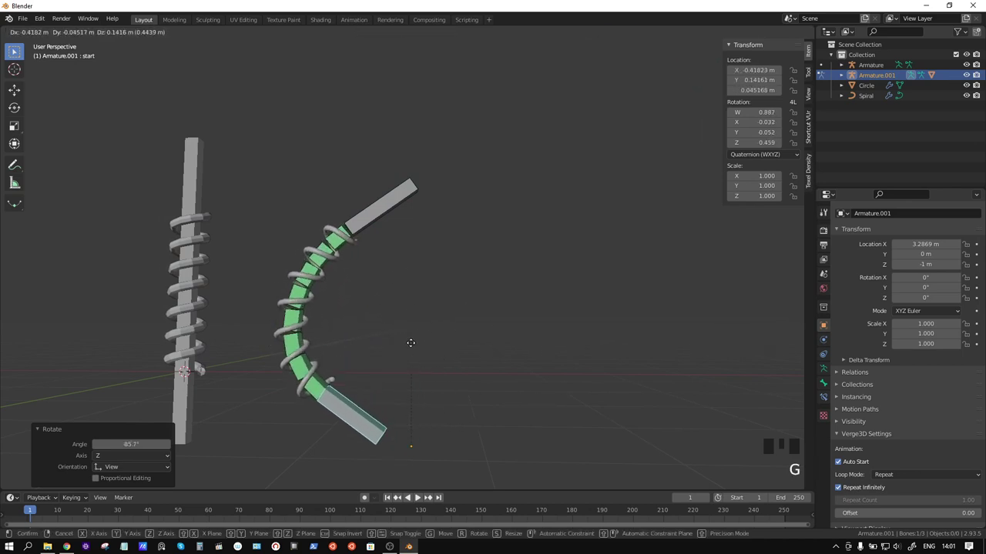
key("r")
key("g")
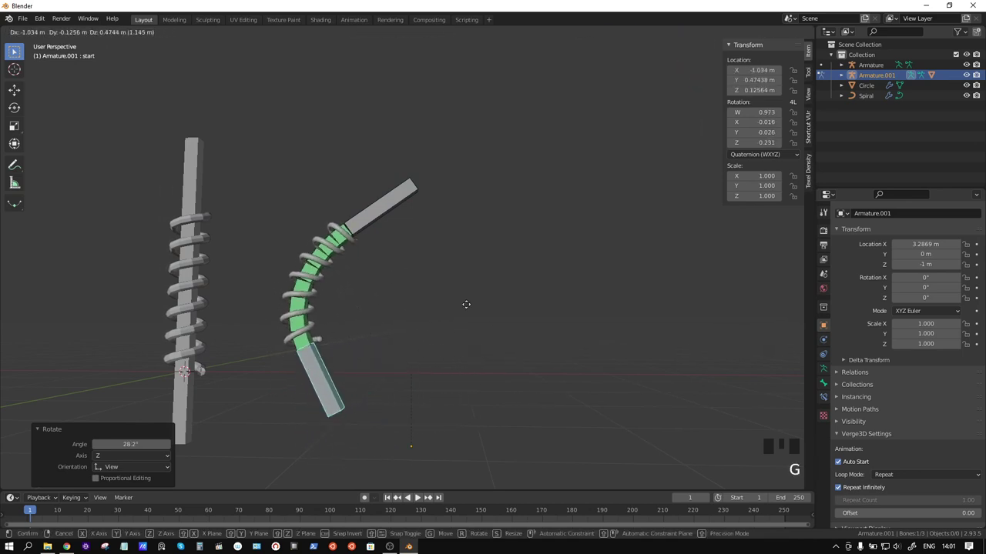
key("r")
key("ctrl+z")
key("ctrl+z")
key("ctrl+z")
key("ctrl+z")
key("ctrl+z")
key("ctrl+z")
left_click_drag(576, 295, 391, 186)
left_click(390, 186)
key("g")
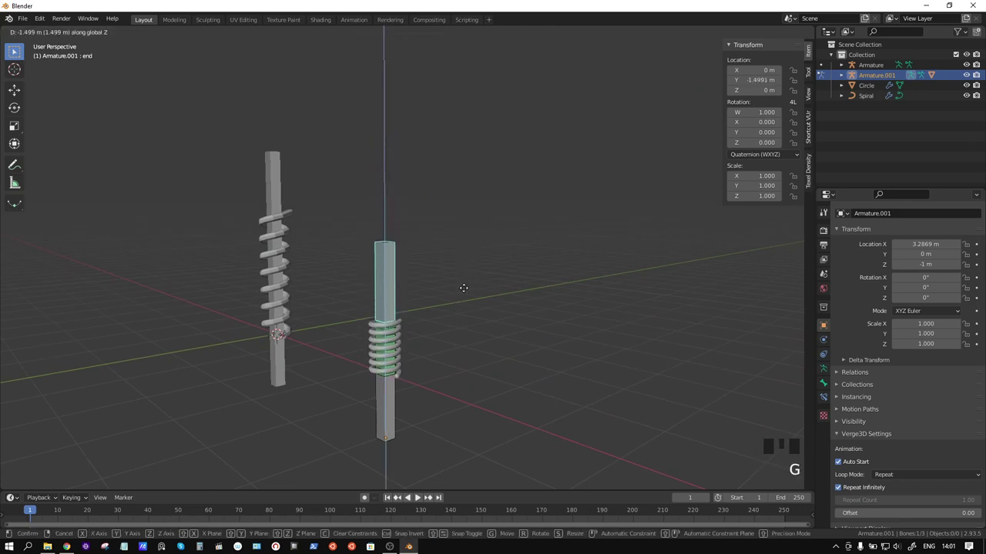
left_click_drag(432, 270, 475, 265)
key("ctrl+Tab")
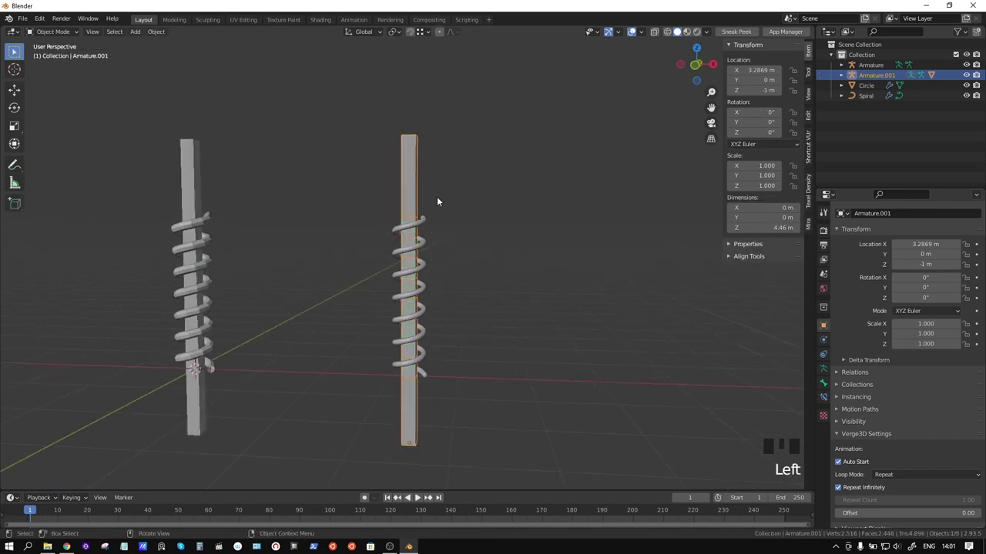
Step: Duplicate the spiral and Armature.001 about 2.86 m along X as Spiral.002 with Armature.002
left_click(491, 203)
left_click_drag(508, 186, 492, 205)
left_click_drag(547, 344, 460, 295)
key("shift+d")
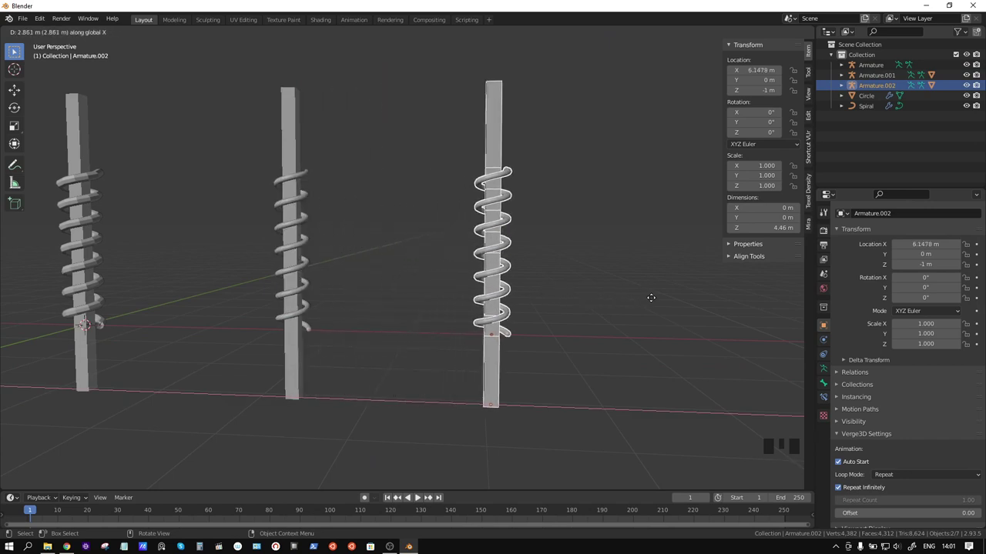
left_click(509, 221)
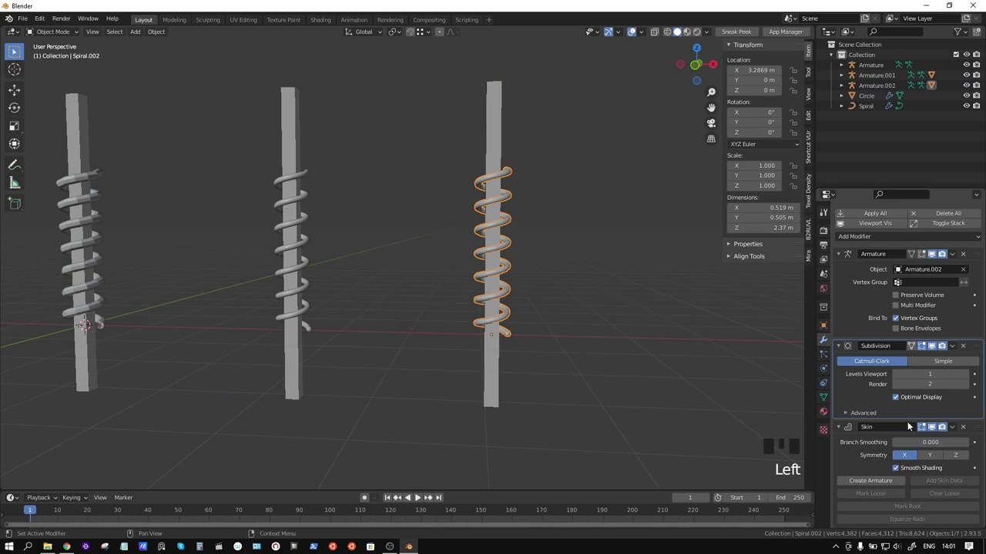
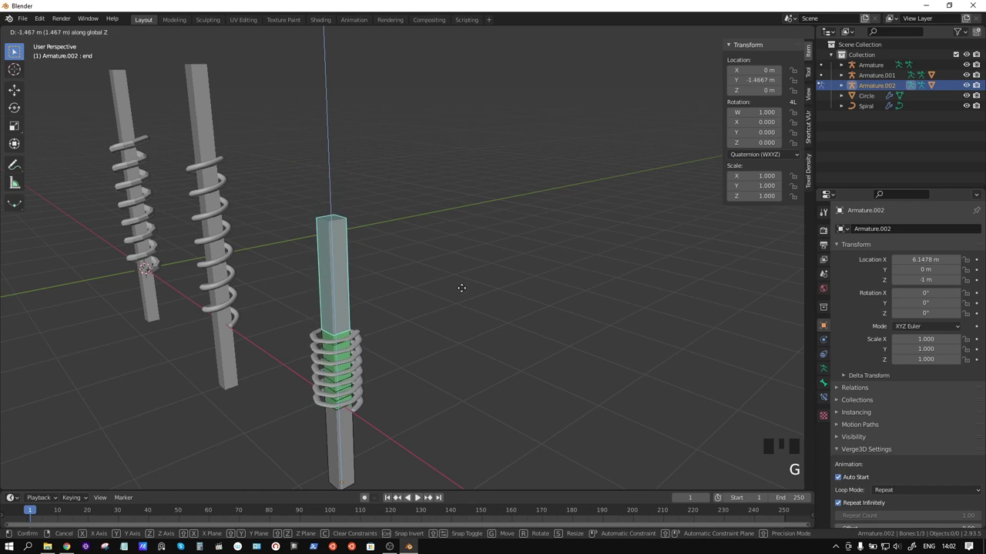
Step: Lower Armature.002's end bone on Z until the third spring squashes into tight coils
left_click_drag(434, 304, 397, 358)
scroll("up", 3)
scroll("down", 3)
middle_click(507, 226)
scroll("up", 3)
left_click_drag(516, 206, 566, 227)
key("g")
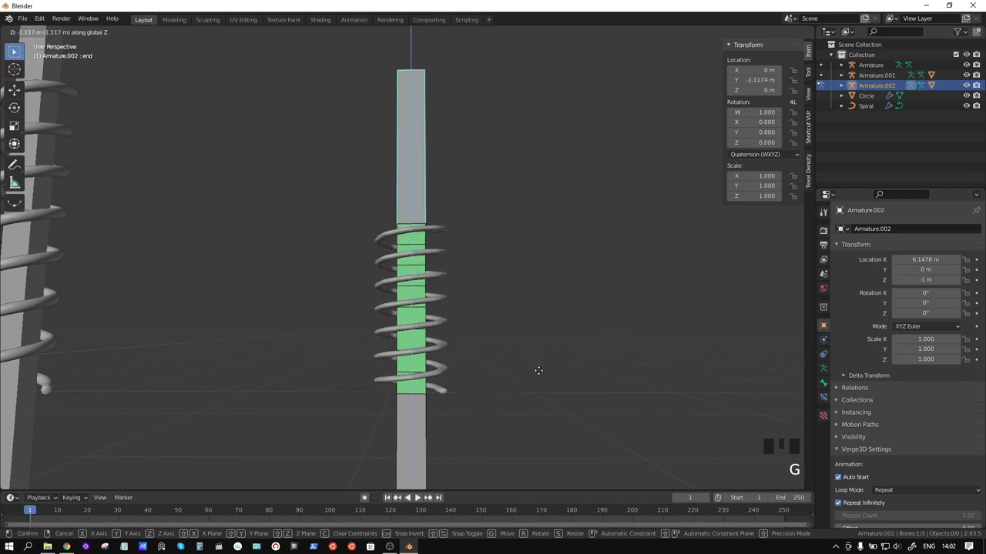
scroll("up", 3)
left_click_drag(521, 417, 524, 289)
scroll("down", 3)
key("g")
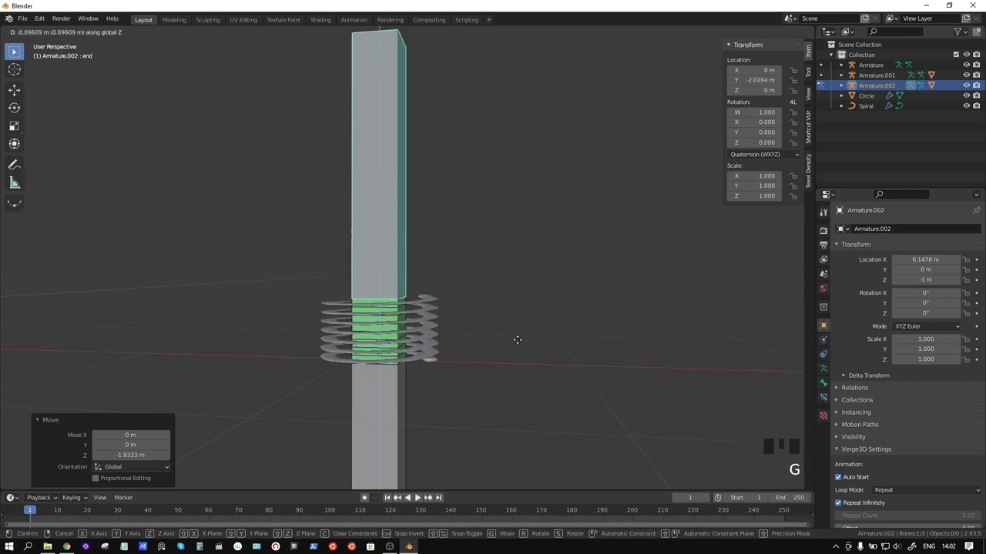
Step: Rotate Armature.001's end bone so the middle spring bends over
scroll("down", 3)
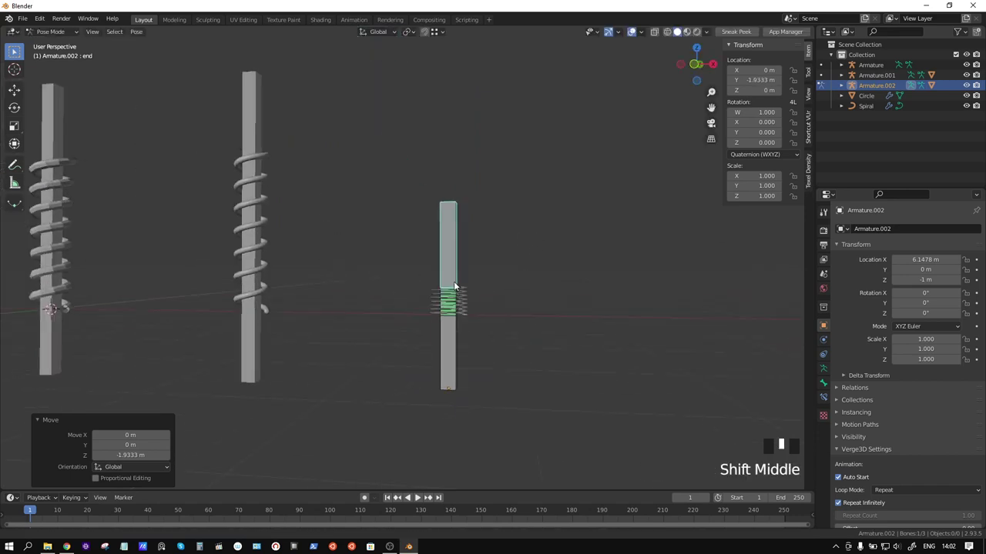
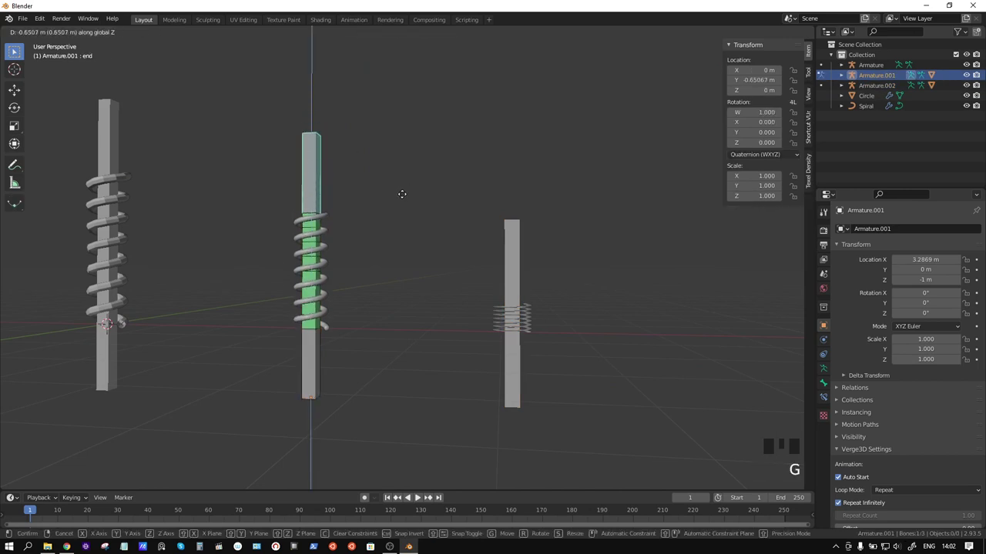
scroll("up", 3)
left_click_drag(400, 314, 429, 204)
key("r")
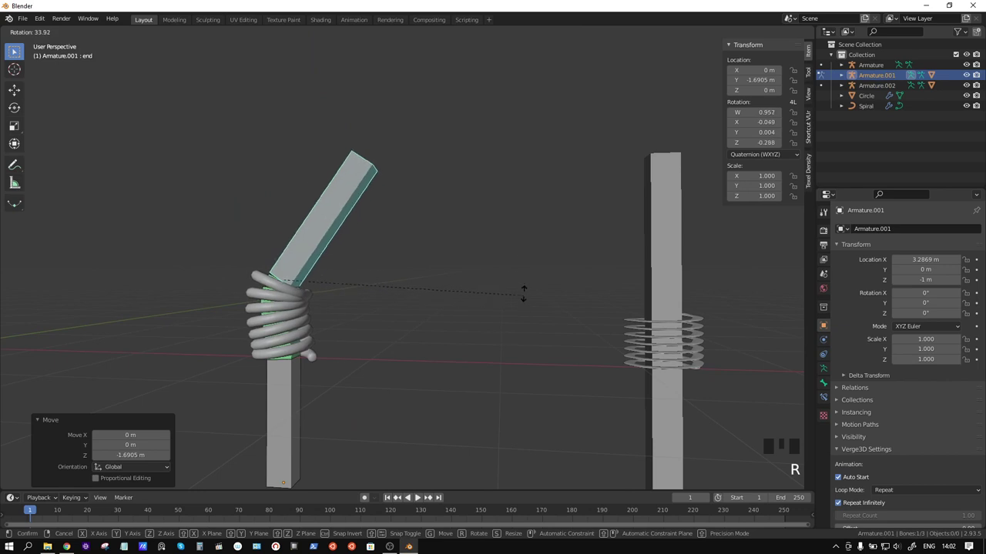